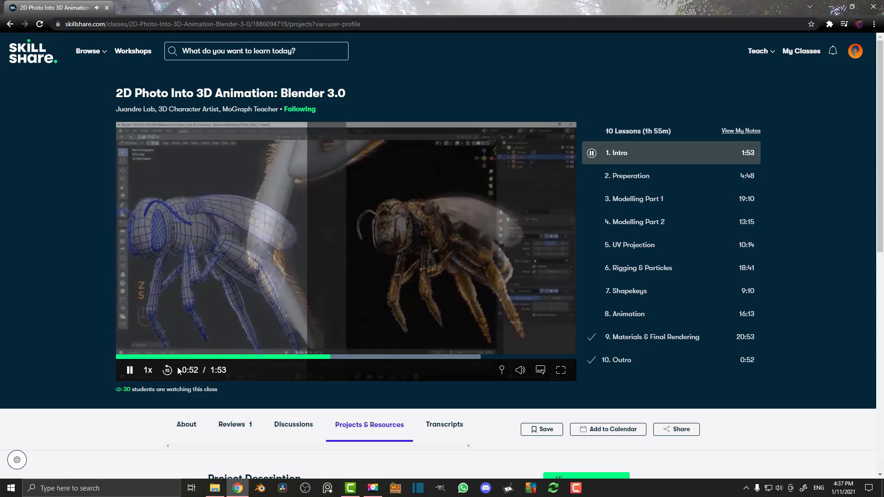
- Start the Skillshare intro lesson playing before switching over to Blender
{"action": "key", "text": "s"}
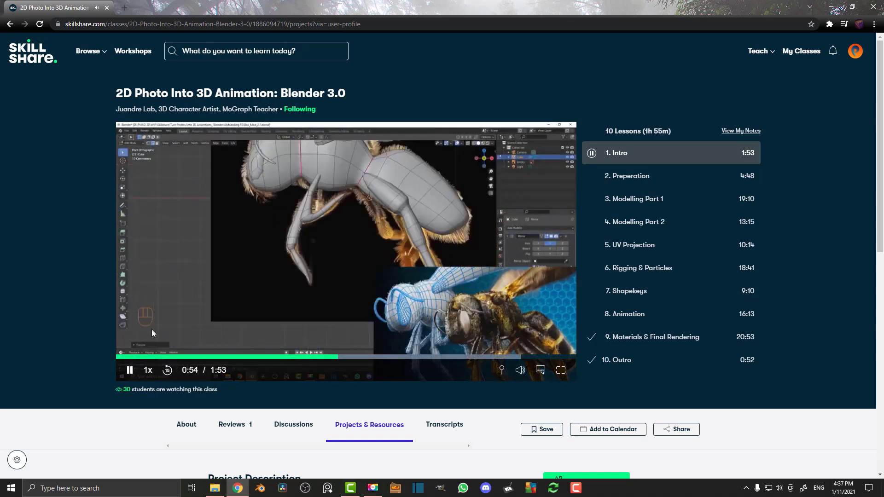
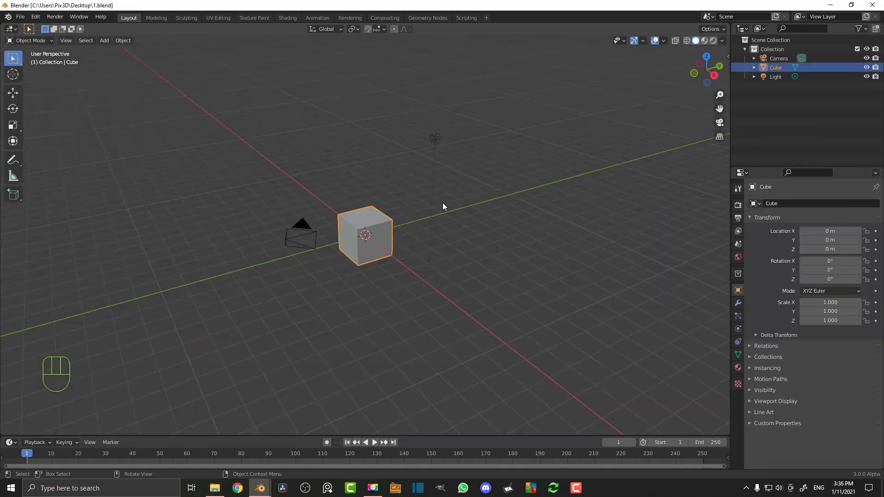
- Box-select the default cube, camera and light and delete them
{"action": "left_click_drag", "start_coordinate": [423, 207], "coordinate": [446, 216]}
{"action": "left_click_drag", "start_coordinate": [470, 236], "coordinate": [439, 232]}
{"action": "left_click_drag", "start_coordinate": [490, 249], "coordinate": [137, 86]}
{"action": "key", "text": "x"}
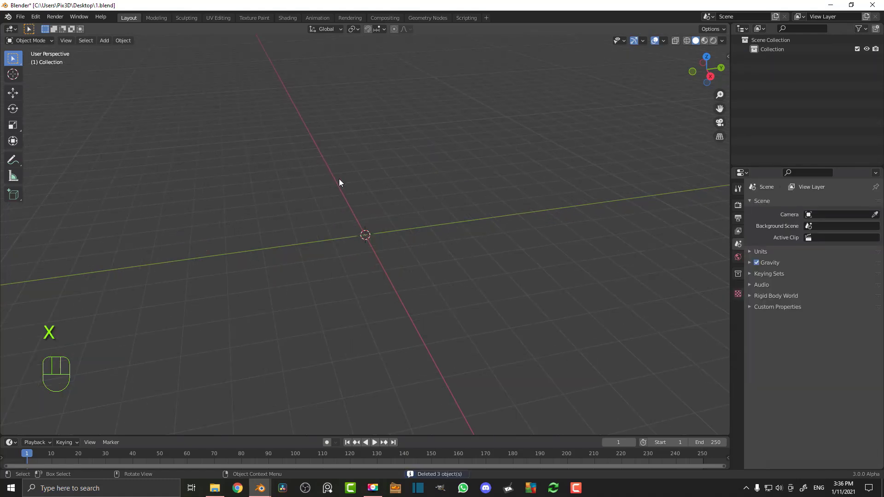
- Add a Circle mesh at the origin via Shift+A and bring it into view
{"action": "key", "text": "shift+a"}
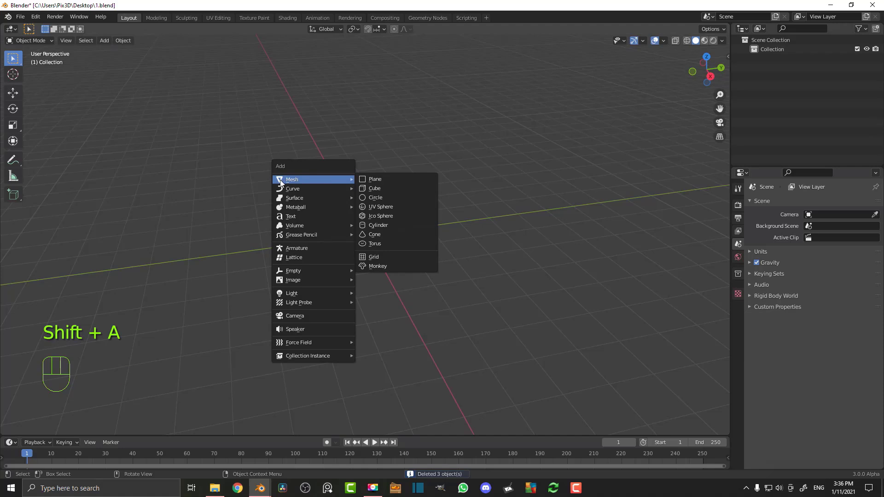
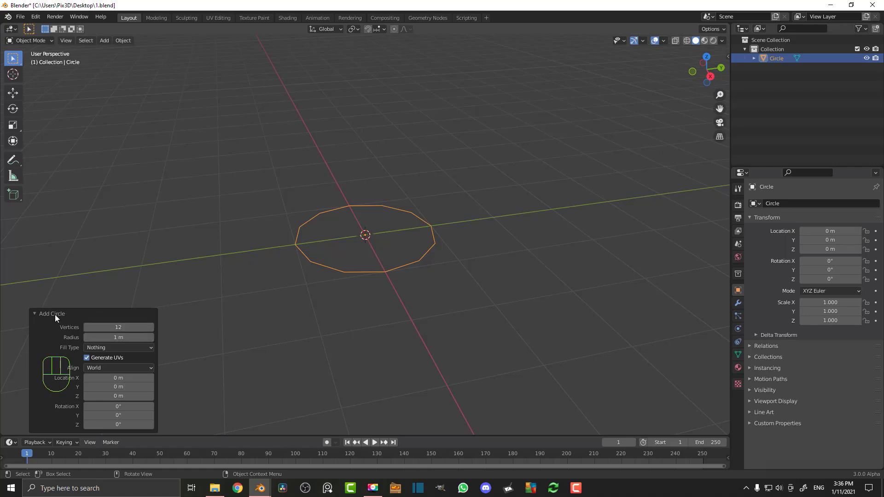
{"action": "middle_click", "coordinate": [432, 233]}
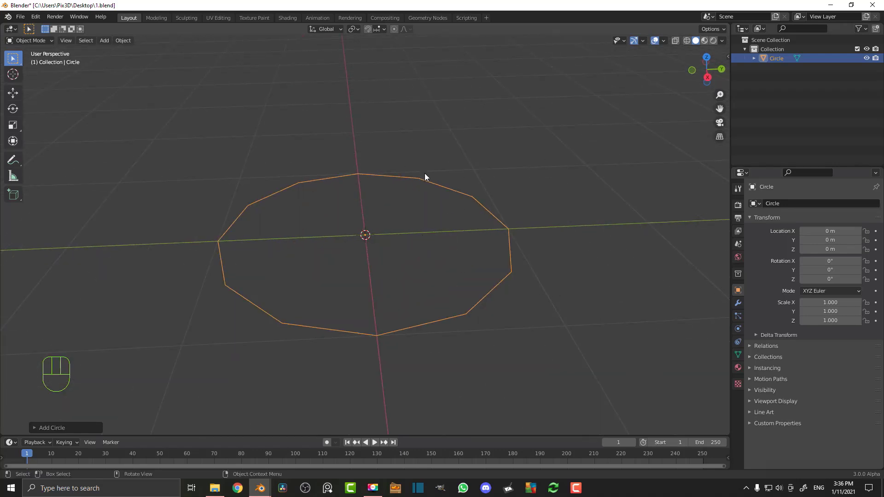
- In Edit Mode extrude the circle's edge upward into a pot wall, viewed from the front
{"action": "key", "text": "Tab"}
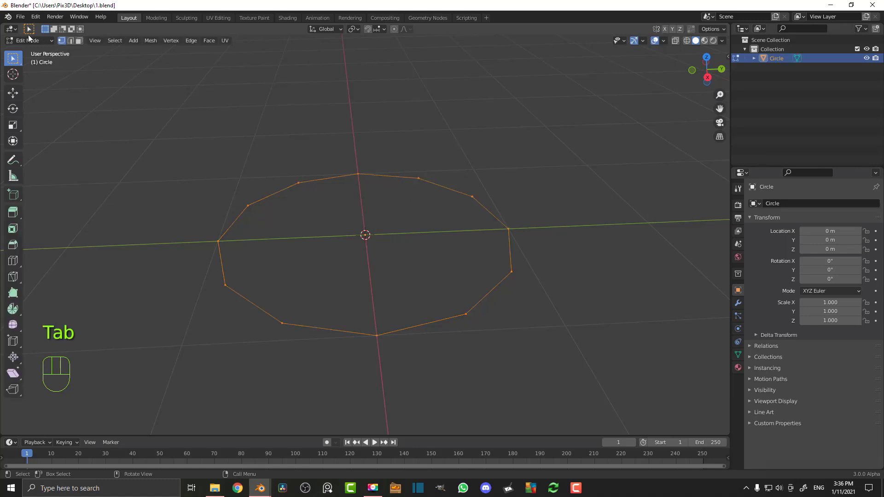
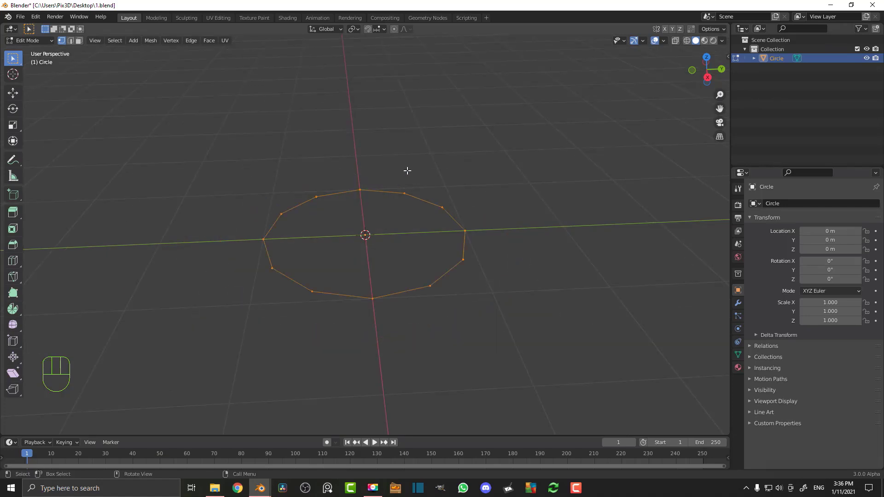
{"action": "key", "text": "e"}
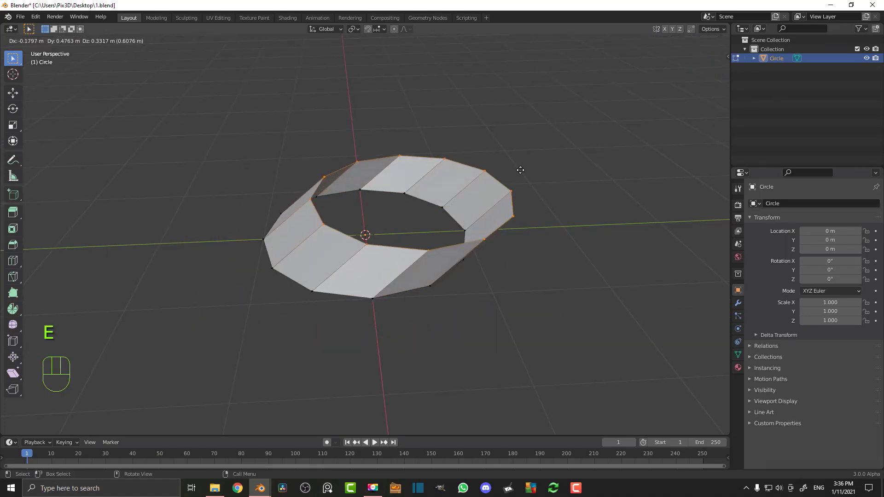
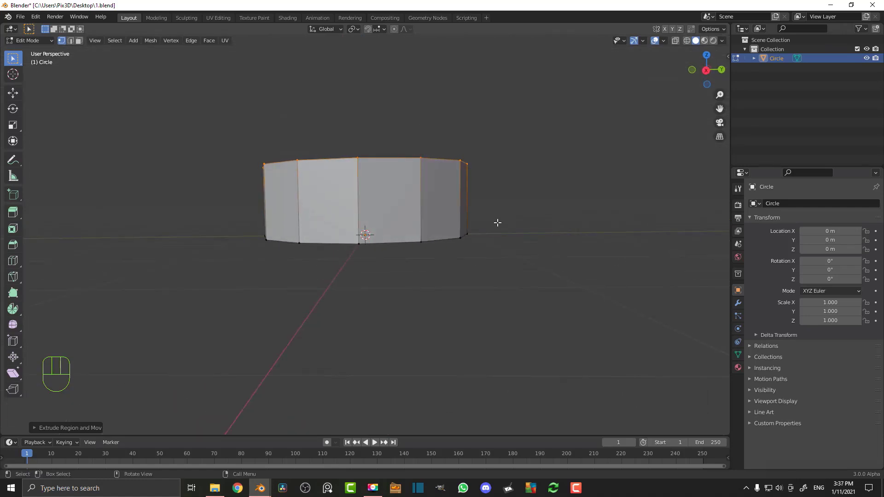
{"action": "key", "text": "KP_1"}
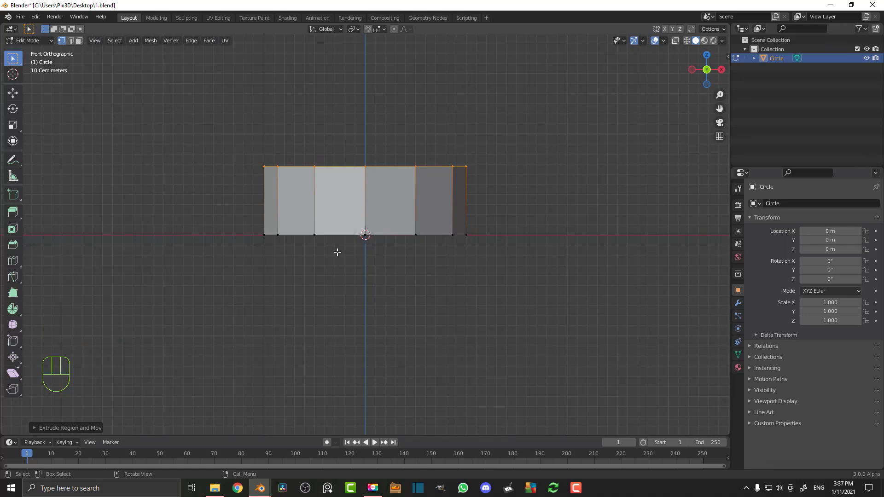
{"action": "left_click_drag", "start_coordinate": [392, 173], "coordinate": [411, 243]}
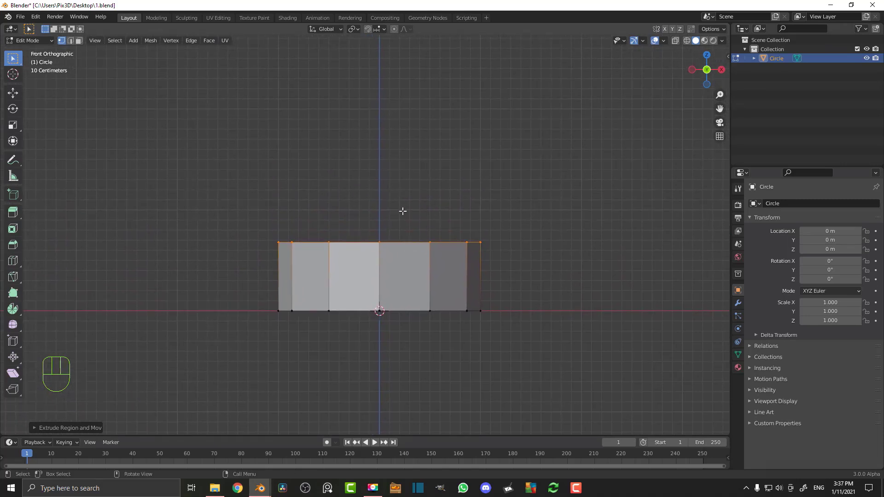
{"action": "key", "text": "g"}
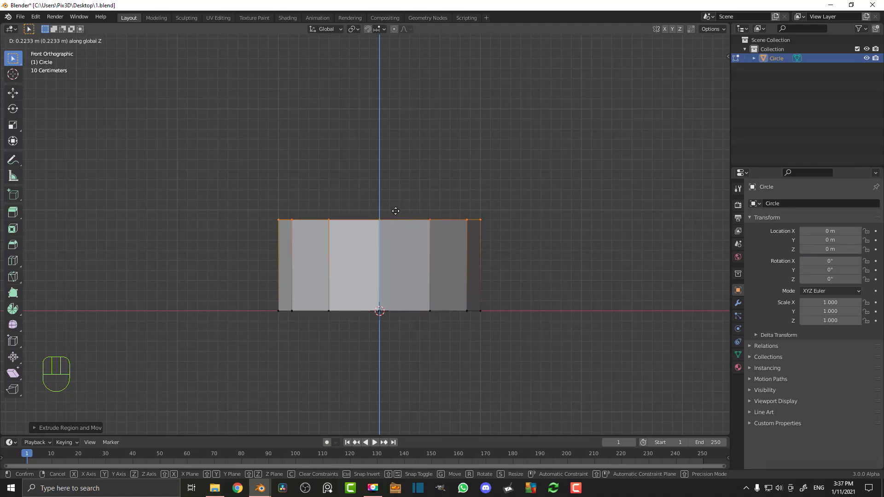
- Widen the wall's top edge and extrude it upward again to form the rim section
{"action": "key", "text": "s"}
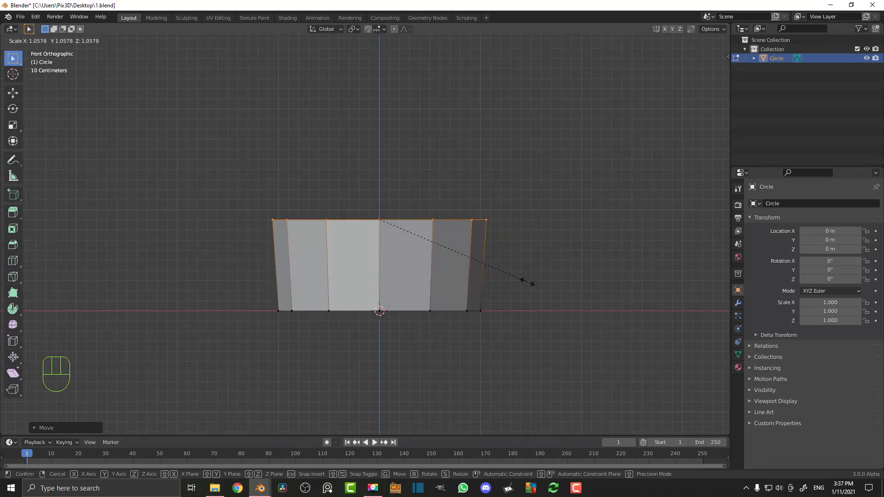
{"action": "key", "text": "e"}
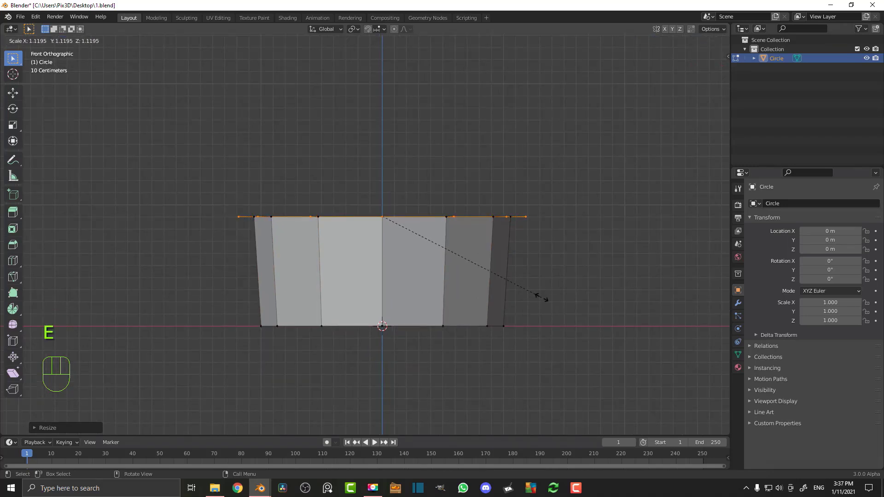
{"action": "key", "text": "e"}
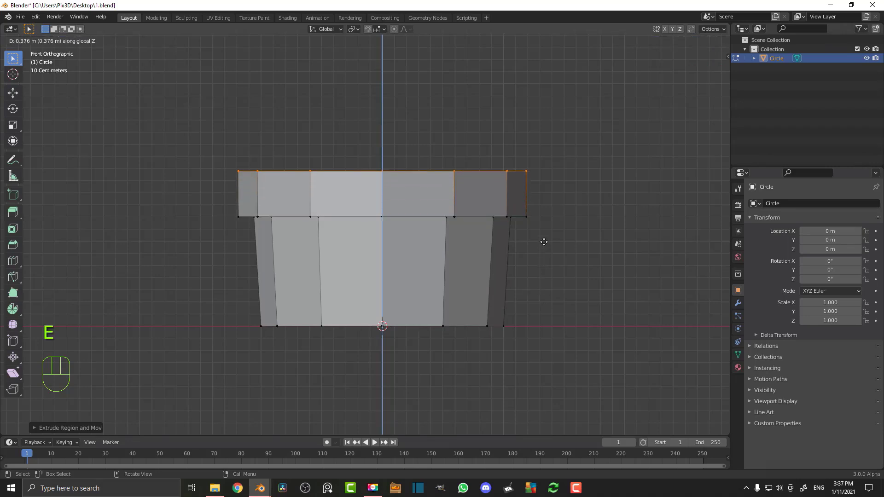
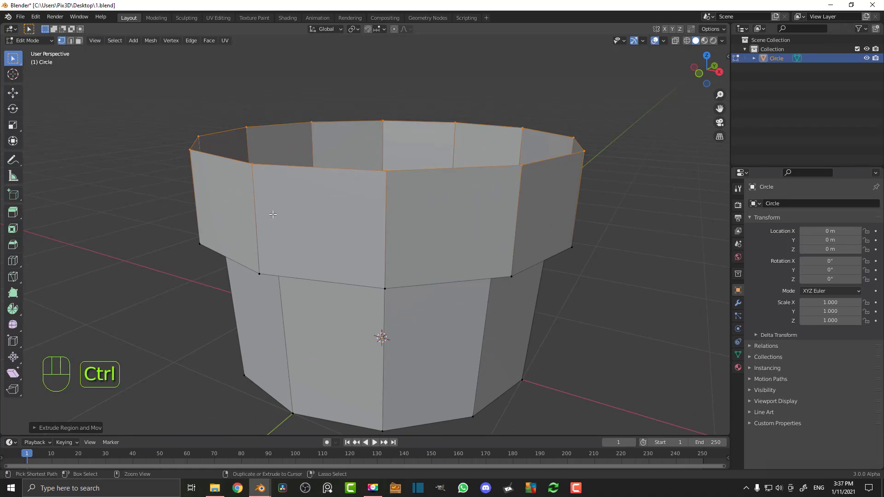
- Cut edge loops around the rim and lower wall, pushing the rim loop slightly outward
{"action": "key", "text": "ctrl+r"}
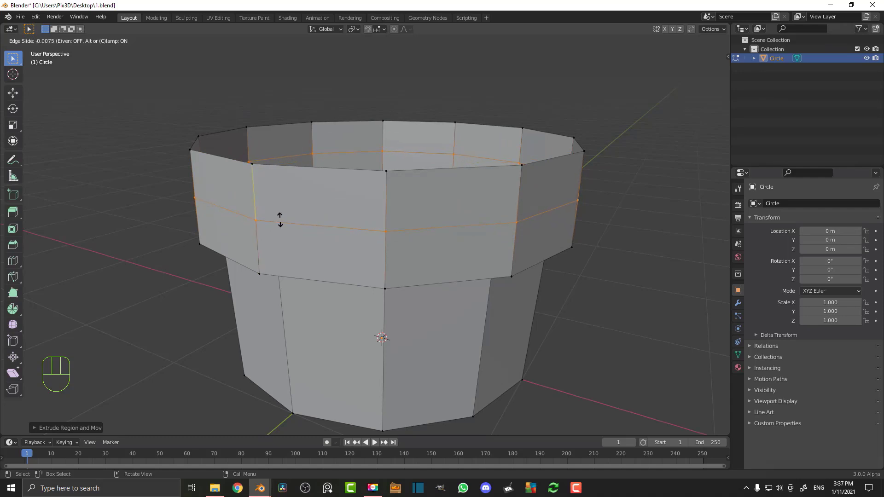
{"action": "key", "text": "s"}
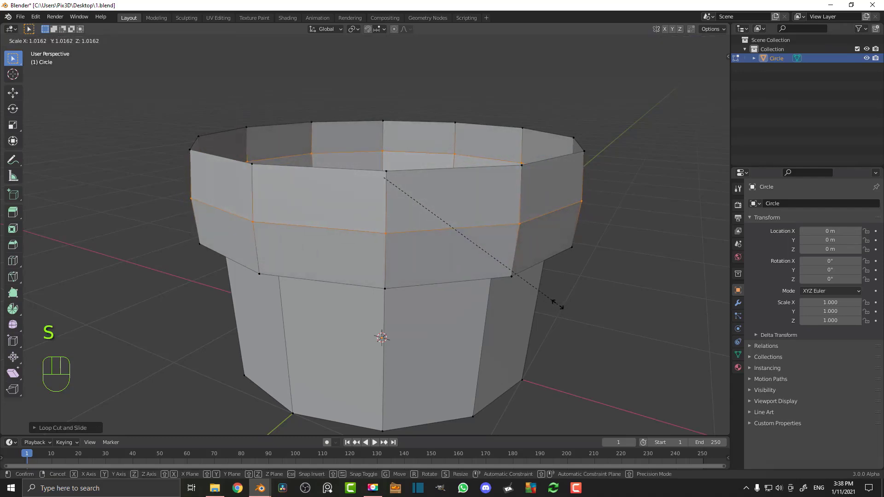
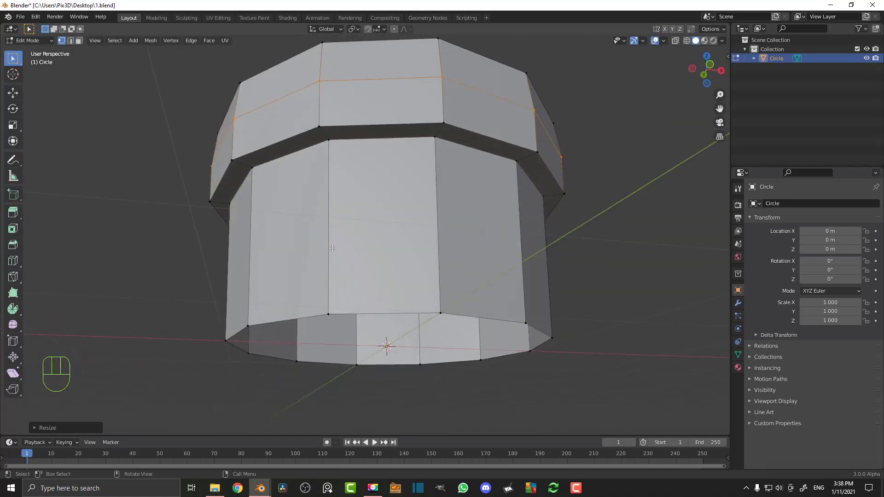
{"action": "key", "text": "ctrl+r"}
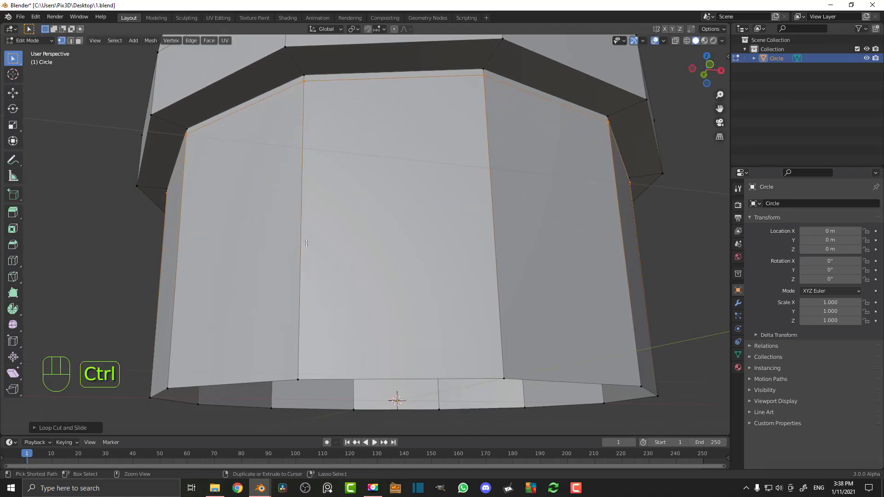
{"action": "key", "text": "ctrl+r"}
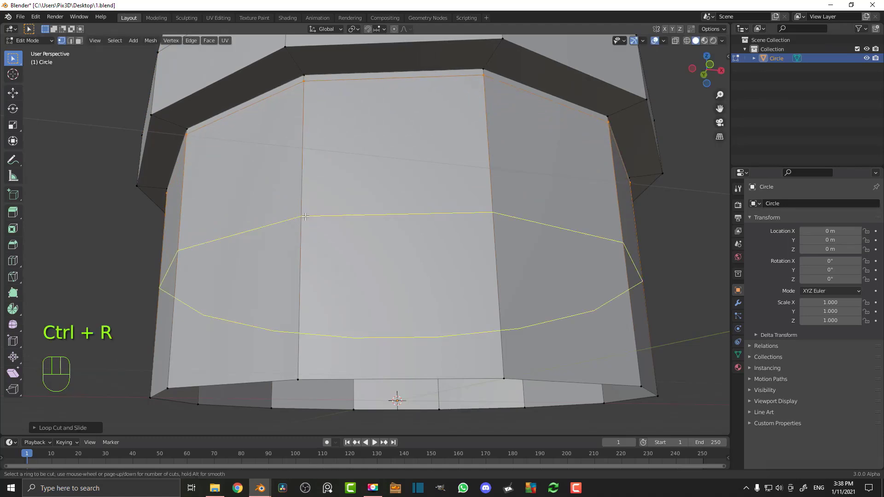
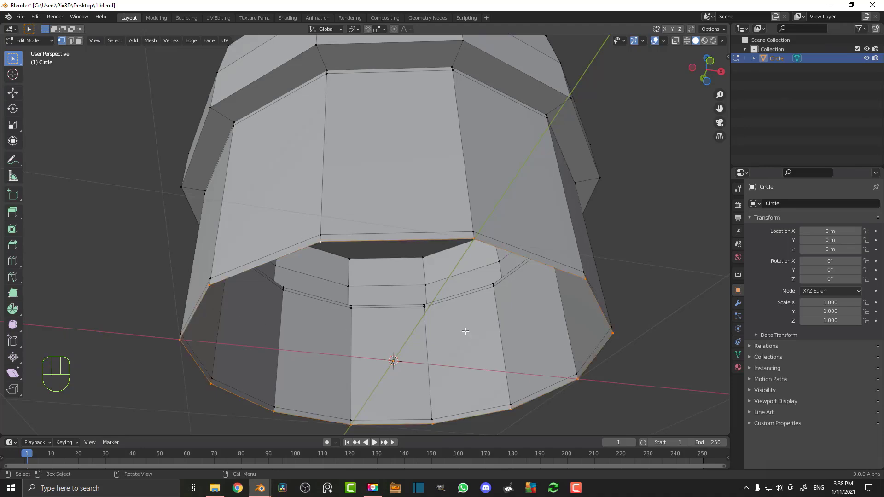
- Extrude the bottom edge inward, shrink it to about 0.316 and fill it to close the pot base
{"action": "key", "text": "s"}
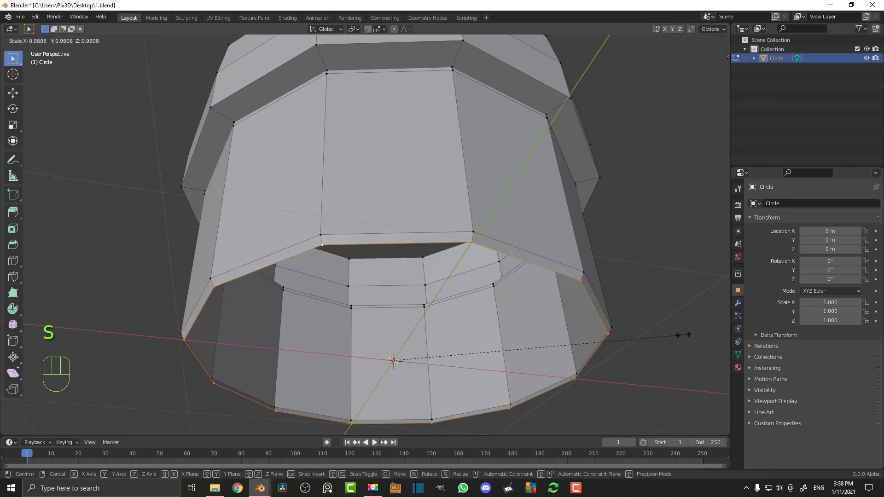
{"action": "key", "text": "e"}
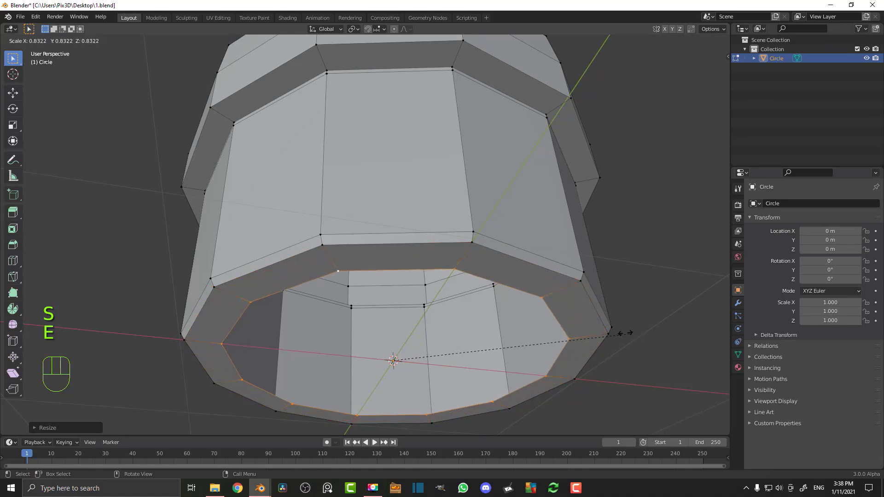
{"action": "key", "text": "g"}
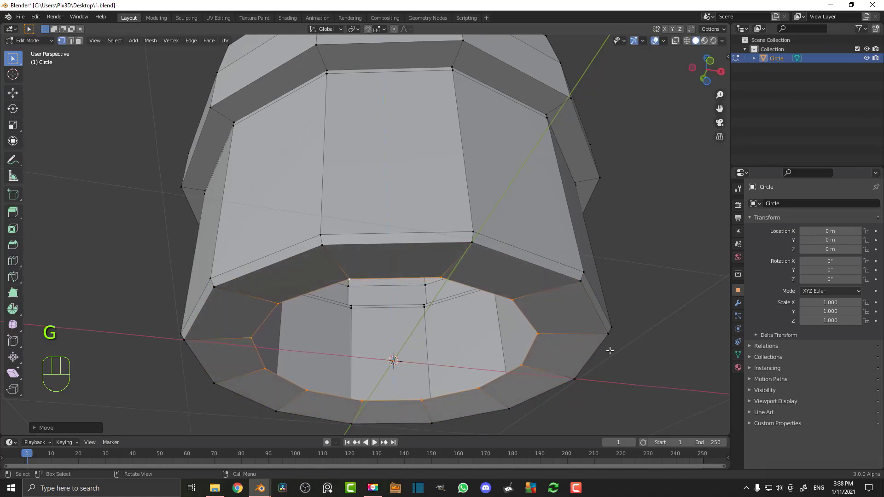
{"action": "key", "text": "e"}
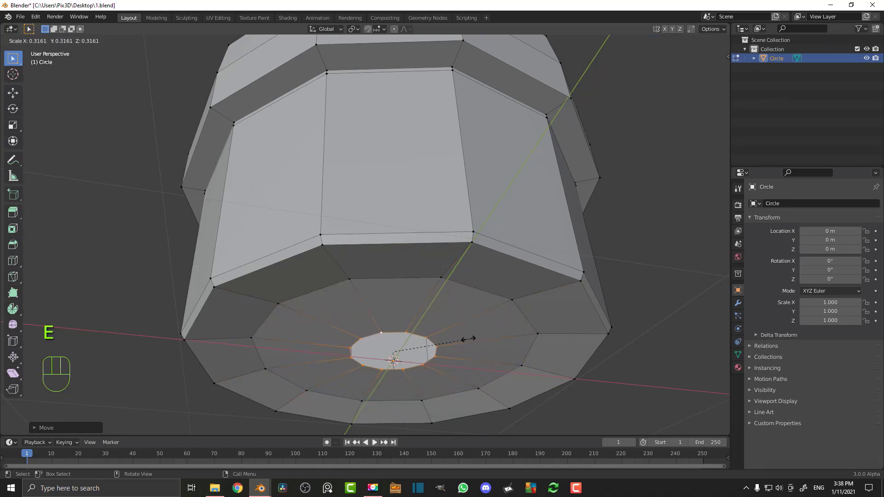
{"action": "left_click_drag", "start_coordinate": [445, 351], "coordinate": [451, 324]}
{"action": "key", "text": "f"}
{"action": "left_click_drag", "start_coordinate": [431, 164], "coordinate": [413, 227]}
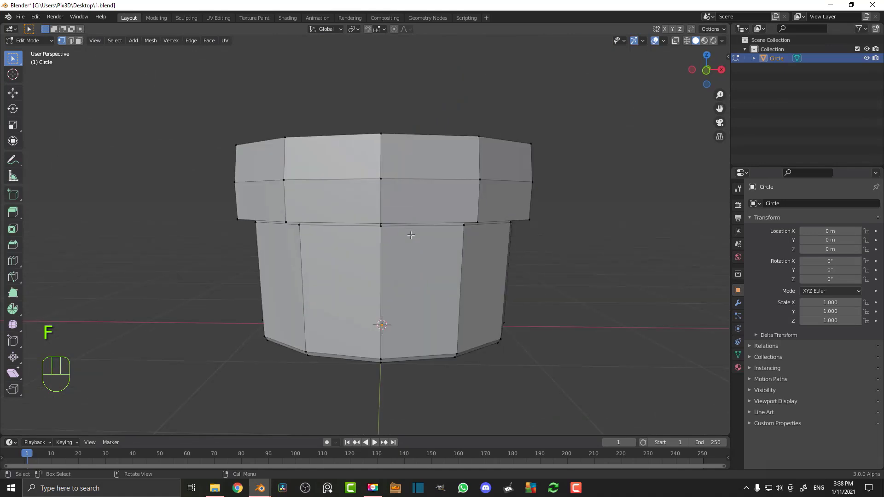
- Cut supporting edge loops near the wall base and around the pot's rim
{"action": "middle_click", "coordinate": [378, 267]}
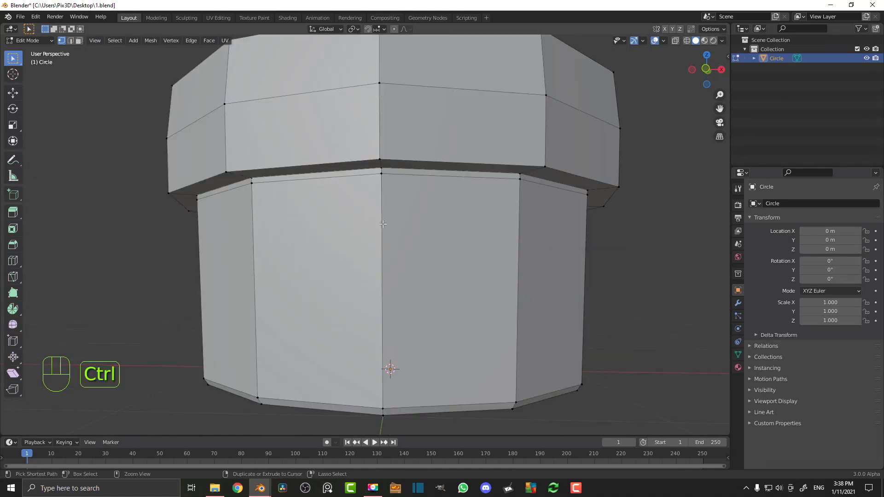
{"action": "key", "text": "ctrl+r"}
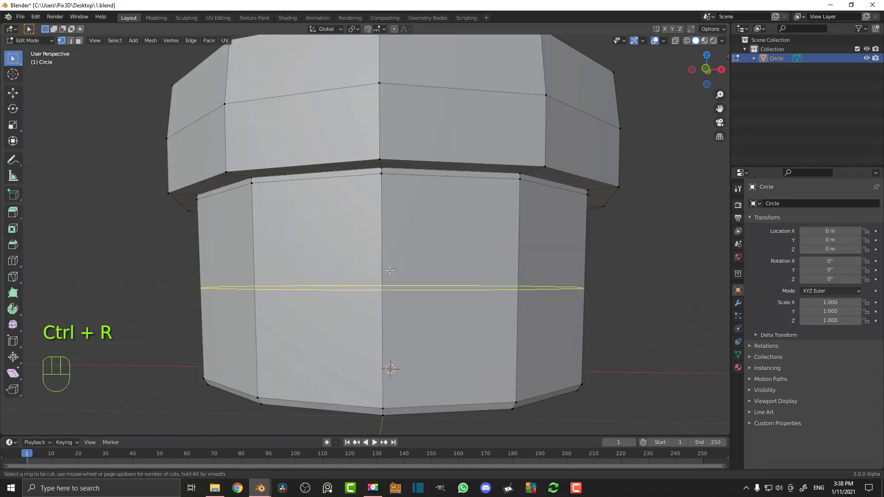
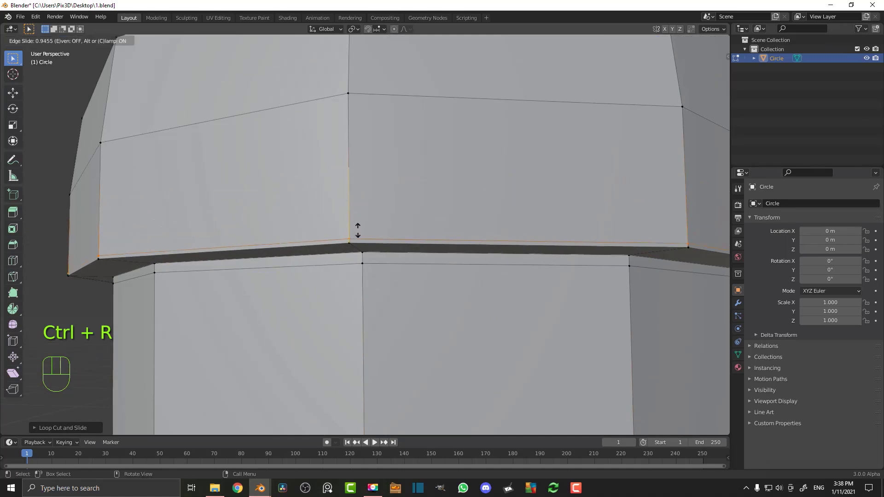
{"action": "key", "text": "ctrl+r"}
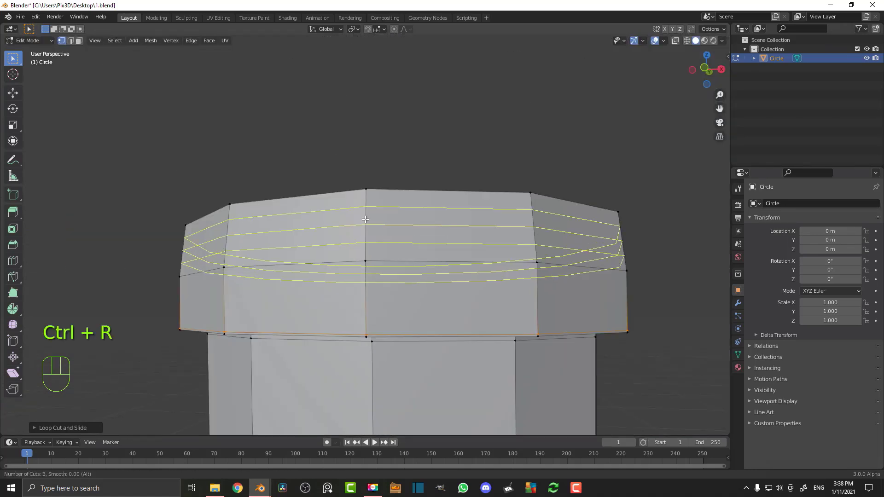
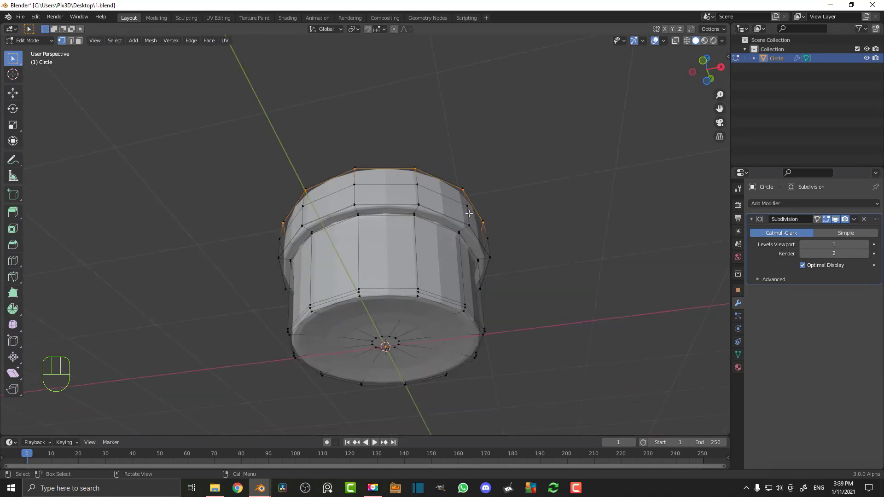
- Preview the smoothed pot in Object Mode, return to editing and undo a surplus rim loop
{"action": "middle_click", "coordinate": [384, 203]}
{"action": "key", "text": "Tab"}
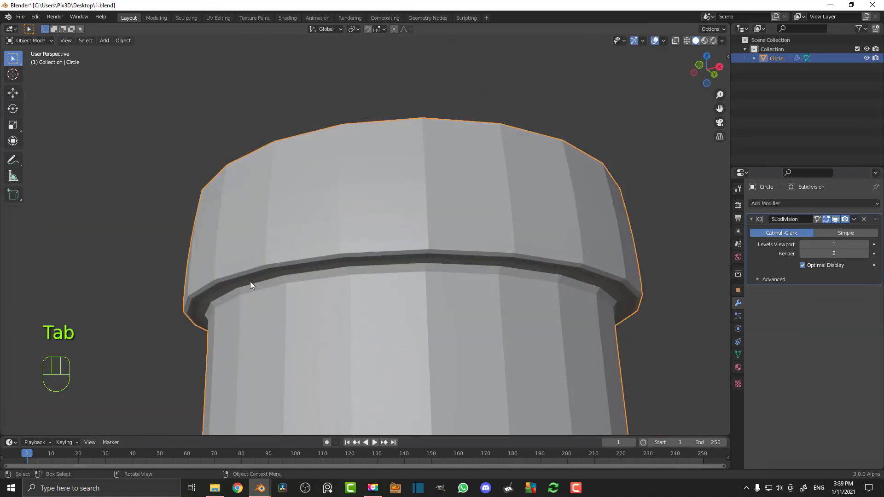
{"action": "key", "text": "Tab"}
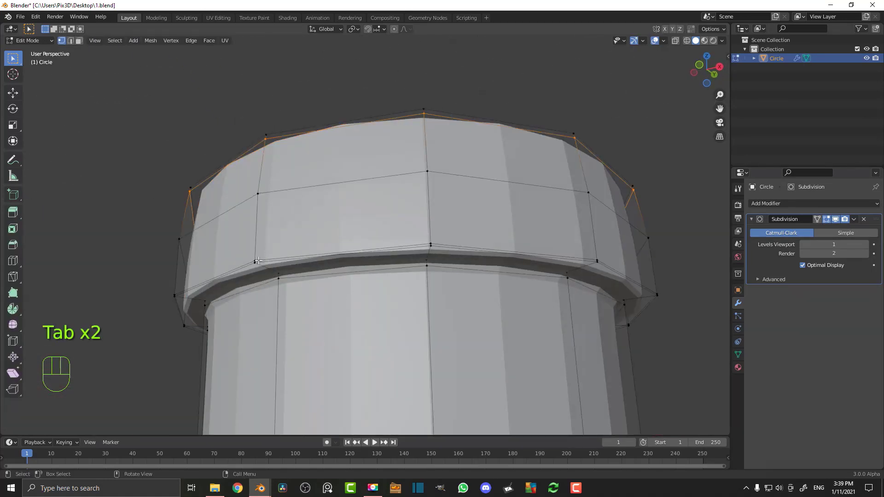
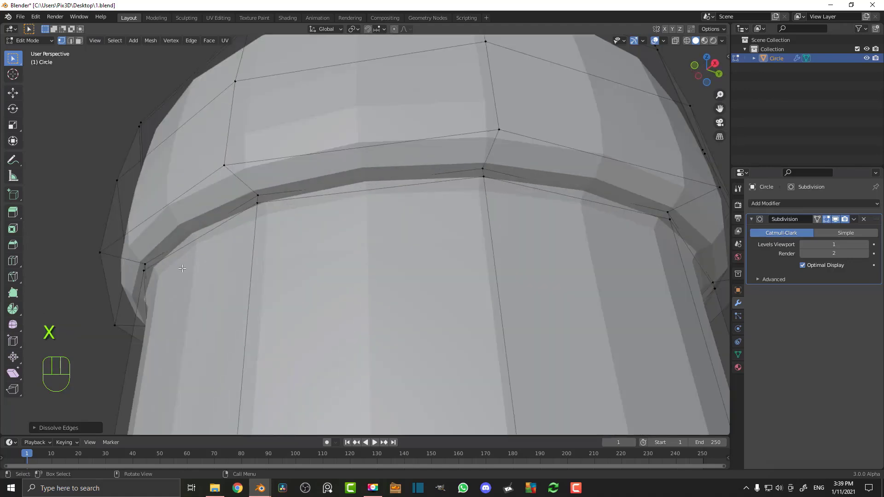
{"action": "key", "text": "ctrl+z"}
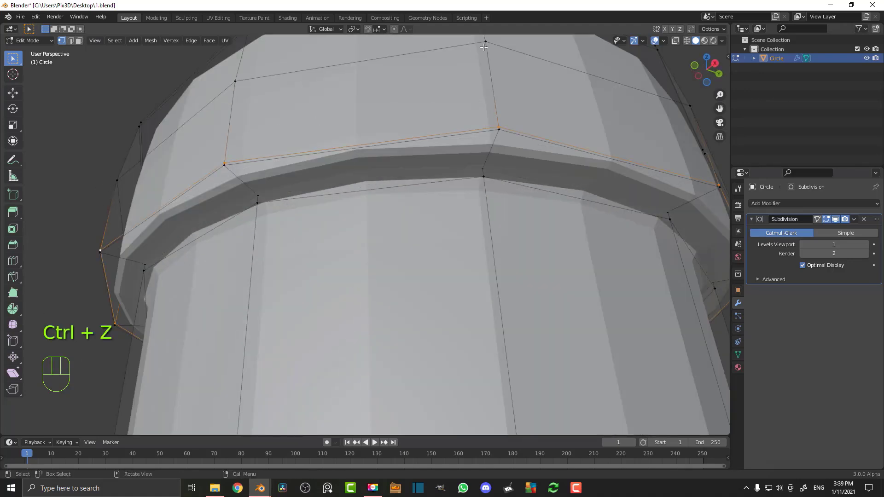
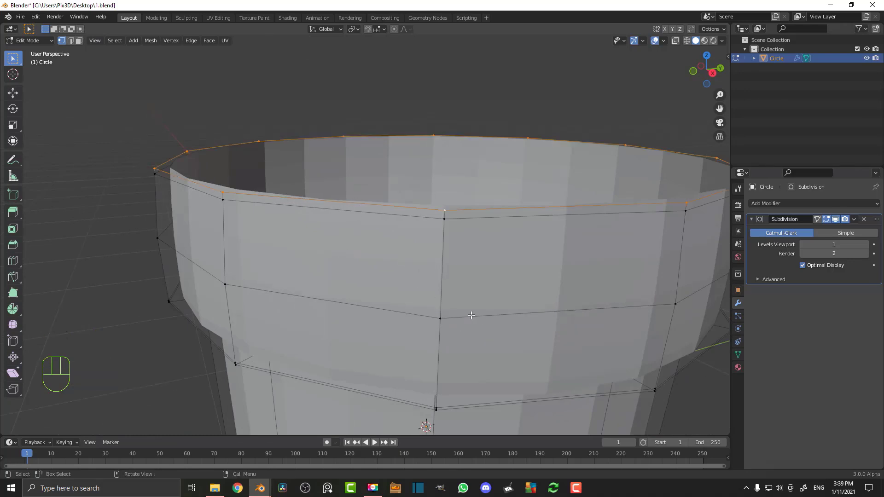
- Extrude the top rim inward into a lip, then down into the pot and scale it to a floor
{"action": "key", "text": "e"}
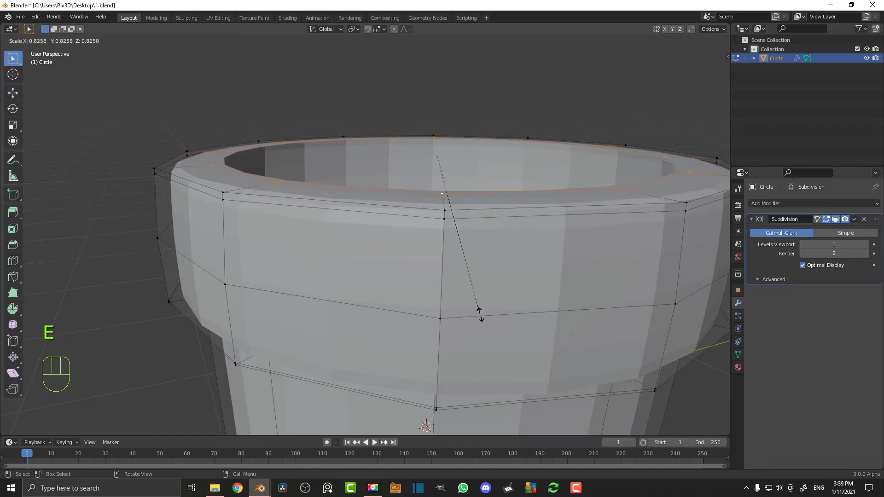
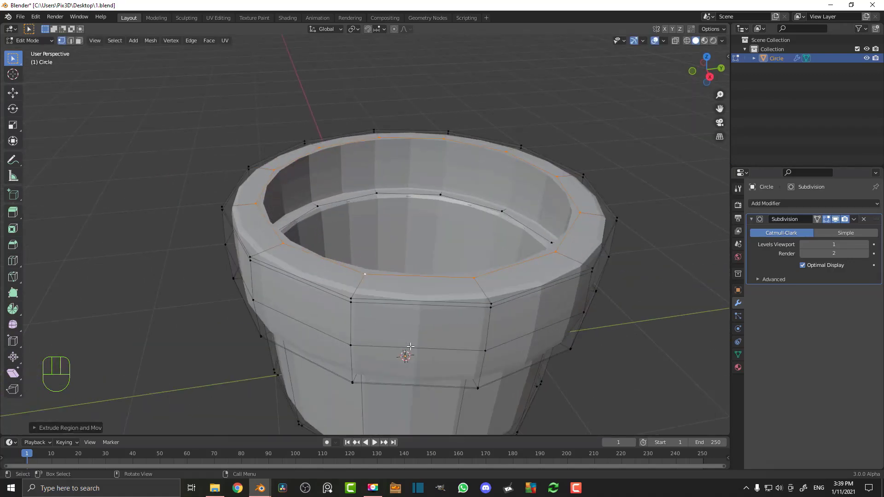
{"action": "key", "text": "s"}
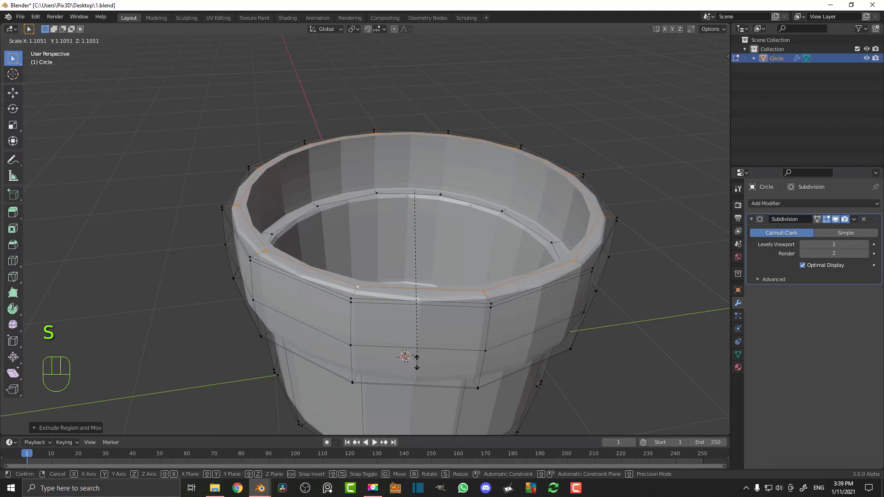
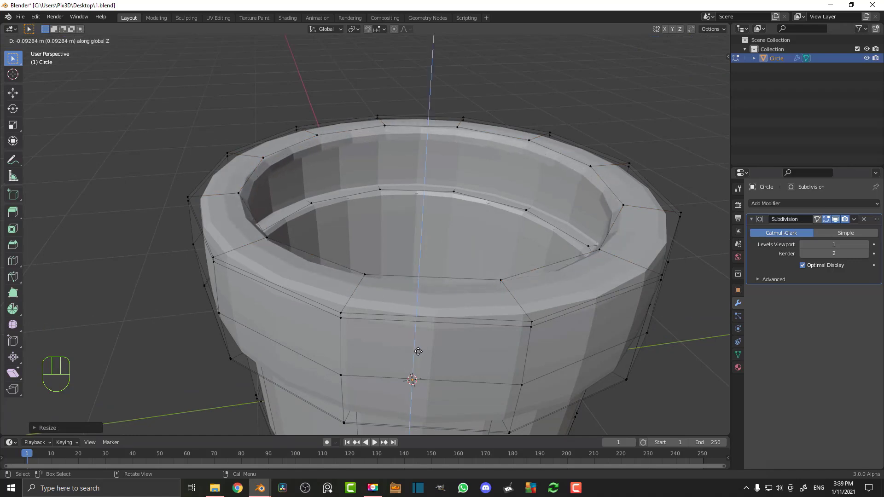
{"action": "key", "text": "e"}
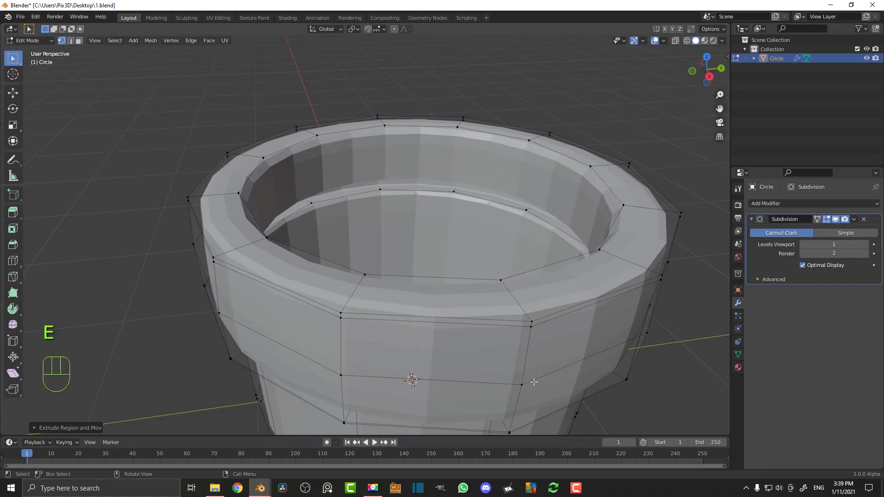
{"action": "key", "text": "s"}
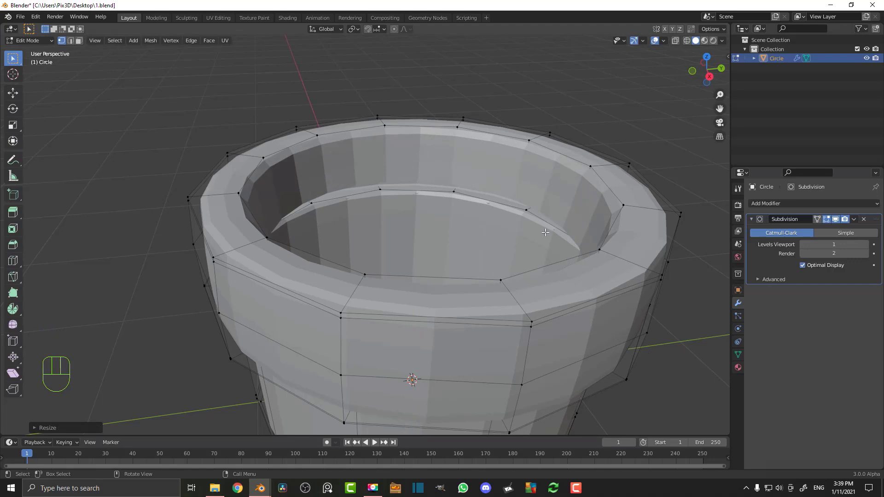
{"action": "left_click_drag", "start_coordinate": [473, 283], "coordinate": [490, 270]}
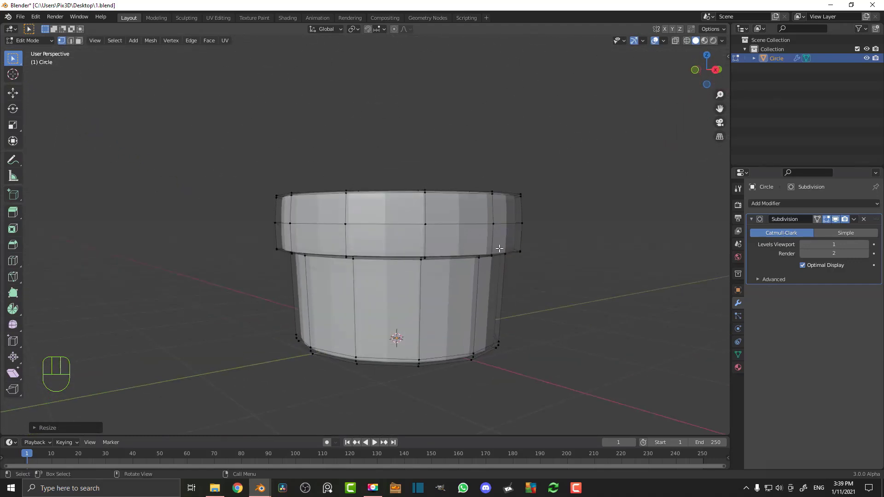
- Inspect the smoothed pot in Object Mode and raise the Subdivision viewport level to 2
{"action": "key", "text": "Tab"}
{"action": "left_click_drag", "start_coordinate": [351, 225], "coordinate": [400, 264]}
{"action": "left_click_drag", "start_coordinate": [327, 238], "coordinate": [291, 239]}
{"action": "left_click_drag", "start_coordinate": [434, 204], "coordinate": [430, 174]}
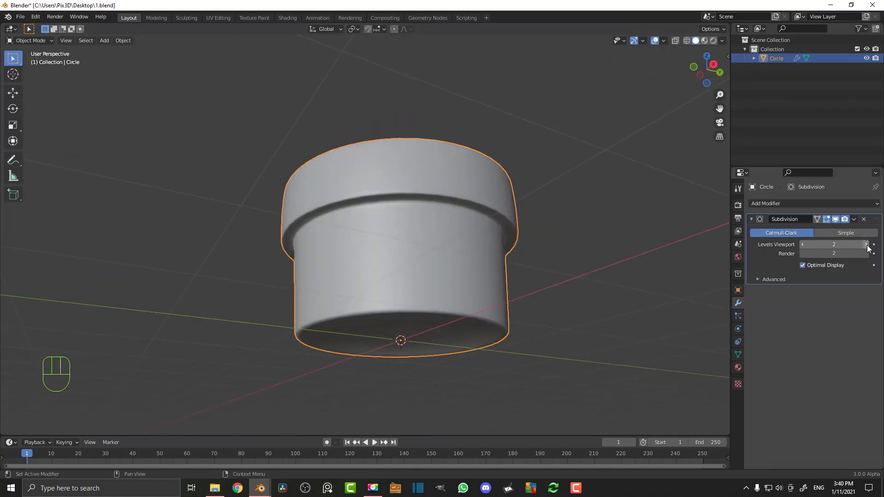
{"action": "left_click_drag", "start_coordinate": [336, 156], "coordinate": [351, 201]}
- Look down into the hollowed pot from the front and above, then return to Edit Mode
{"action": "key", "text": "KP_1"}
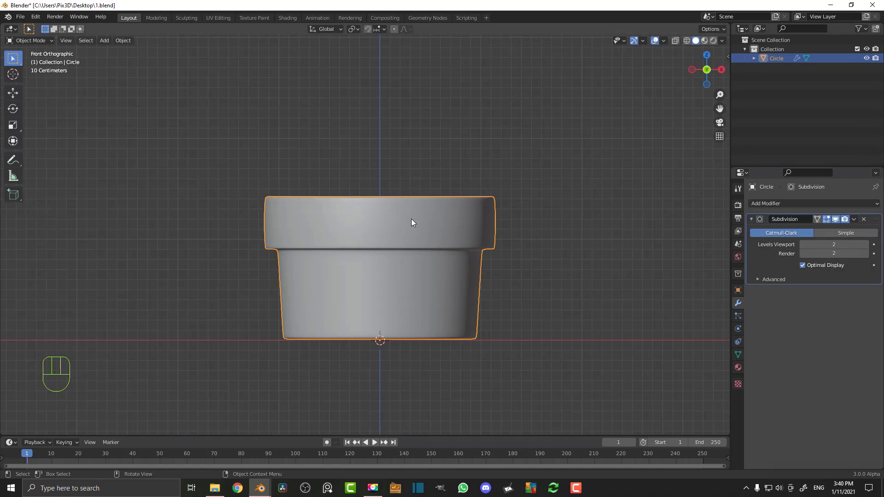
{"action": "key", "text": "alt+a"}
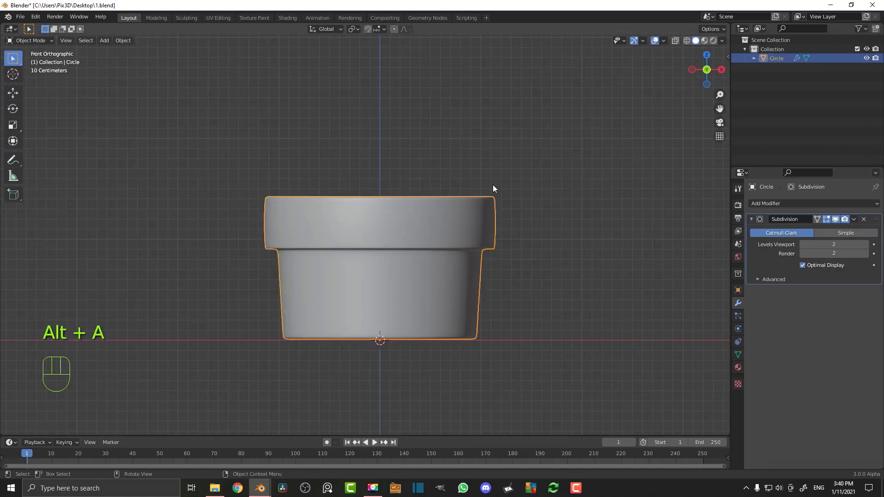
{"action": "left_click_drag", "start_coordinate": [496, 176], "coordinate": [503, 217]}
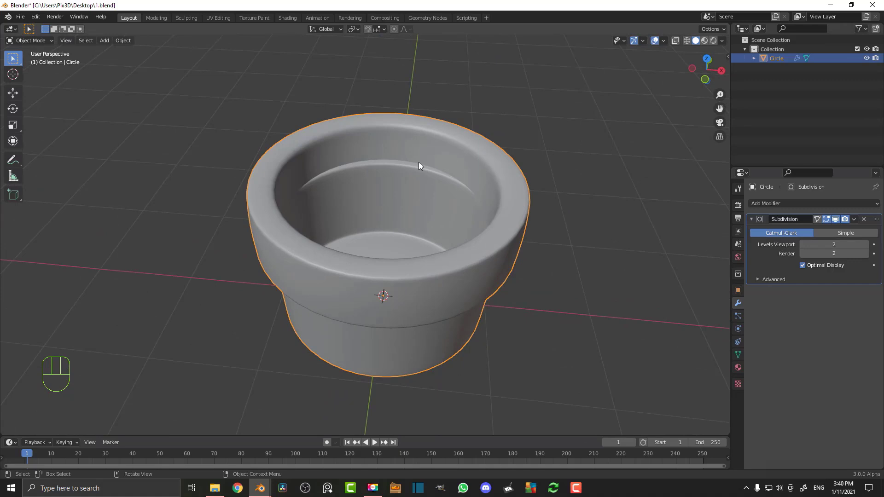
{"action": "left_click_drag", "start_coordinate": [491, 219], "coordinate": [506, 216]}
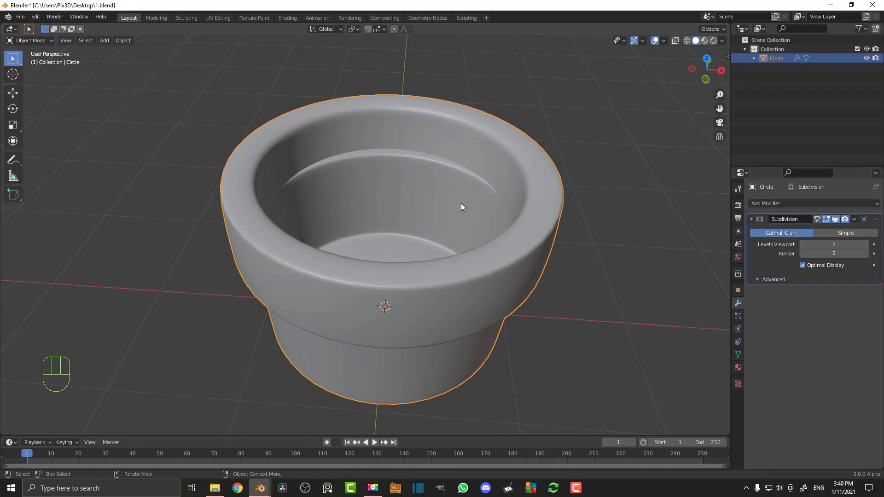
{"action": "key", "text": "Tab"}
- Duplicate the inner rim loop, move it down and push a small centre ring into the floor as a drainage hole
{"action": "key", "text": "alt+a"}
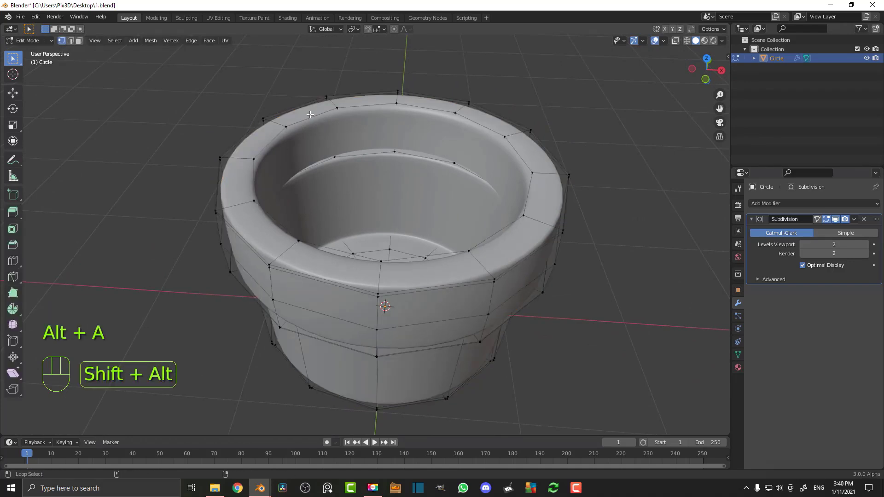
{"action": "left_click", "coordinate": [299, 118]}
{"action": "key", "text": "shift+d"}
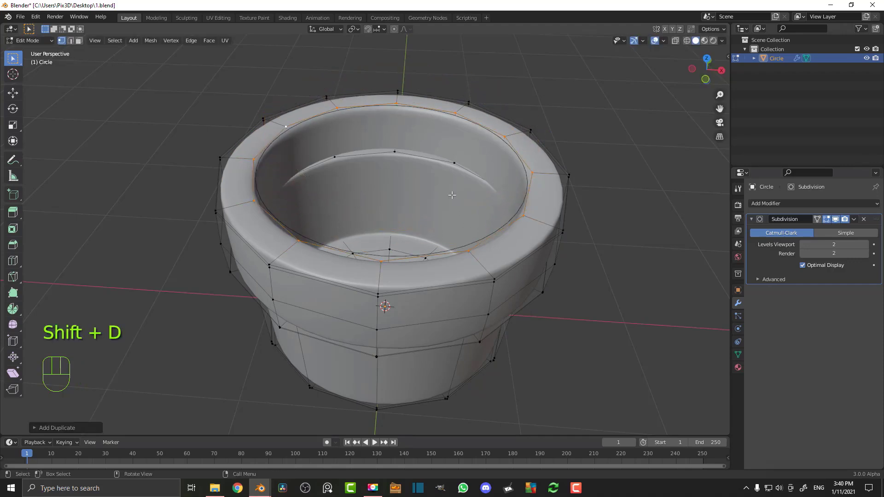
{"action": "key", "text": "g"}
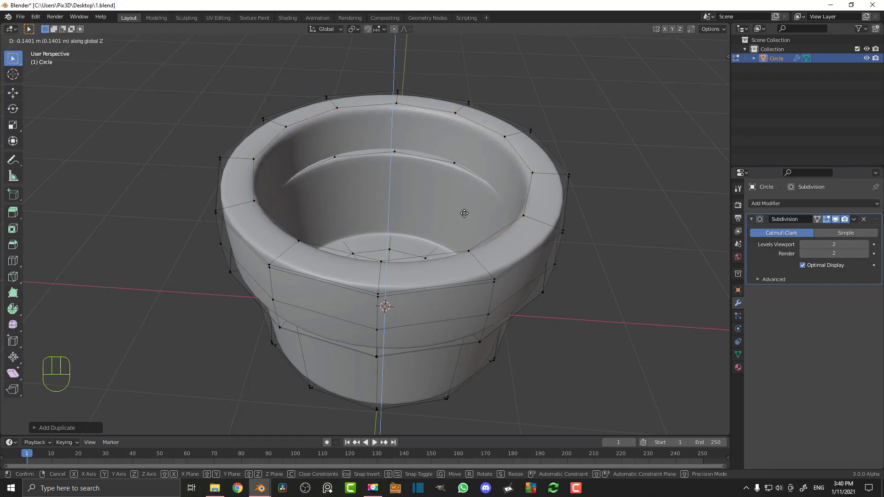
{"action": "key", "text": "e"}
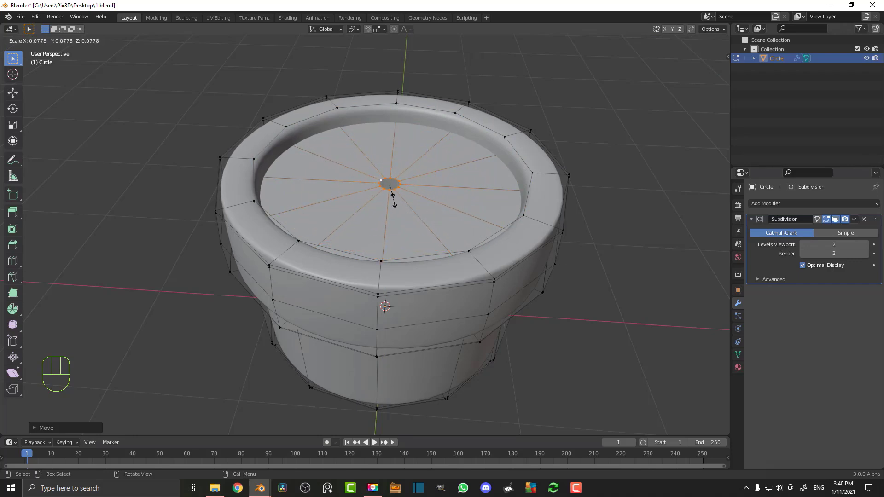
{"action": "key", "text": "g"}
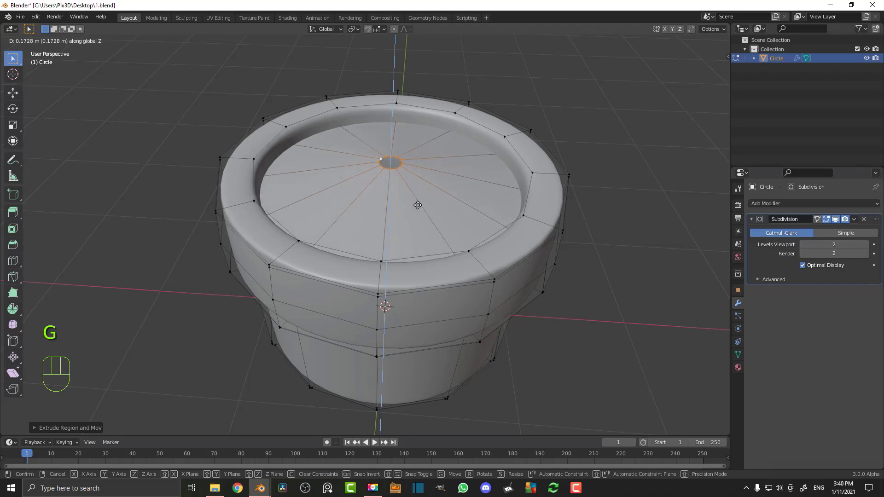
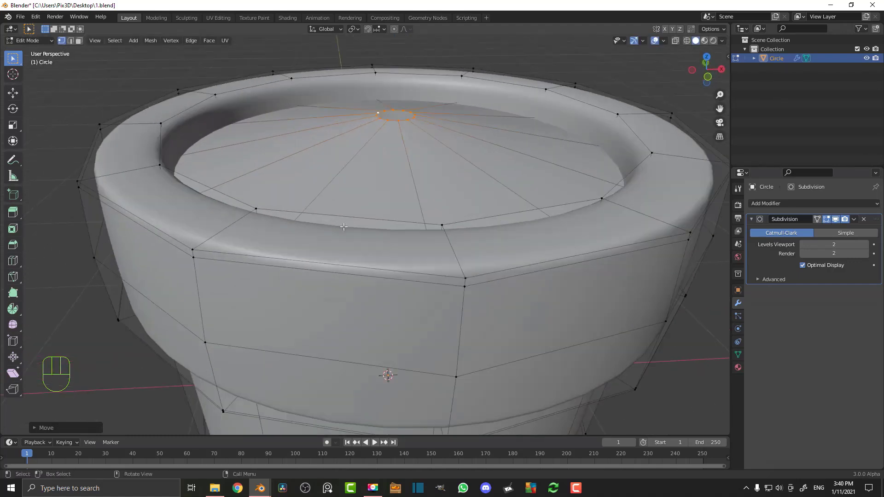
- Cut an extra edge loop across the pot floor and shift it inward around the hole
{"action": "key", "text": "ctrl+r"}
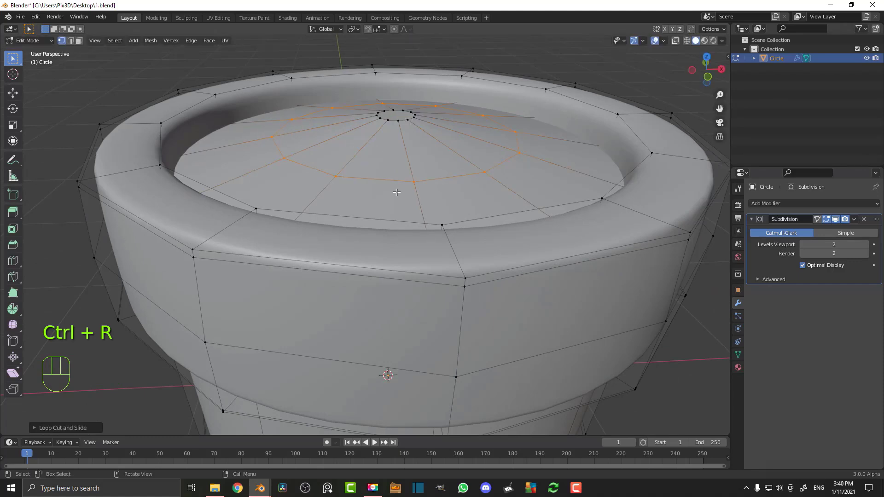
{"action": "key", "text": "s"}
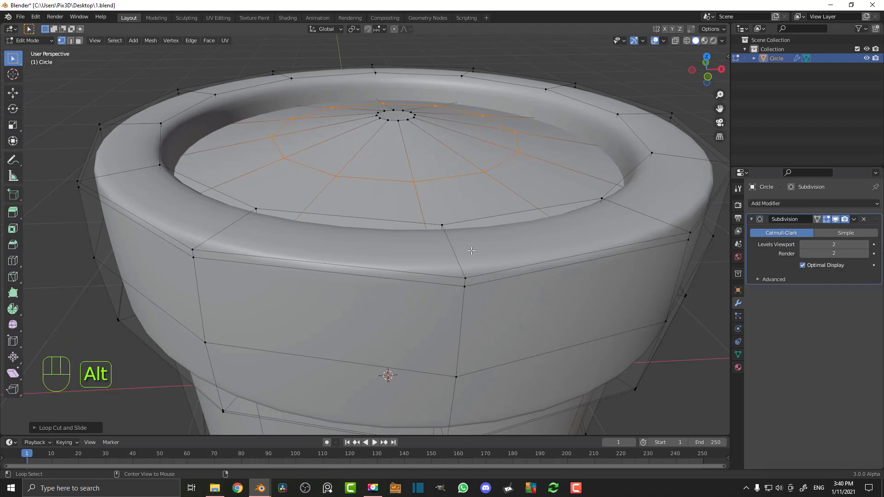
{"action": "key", "text": "alt+s"}
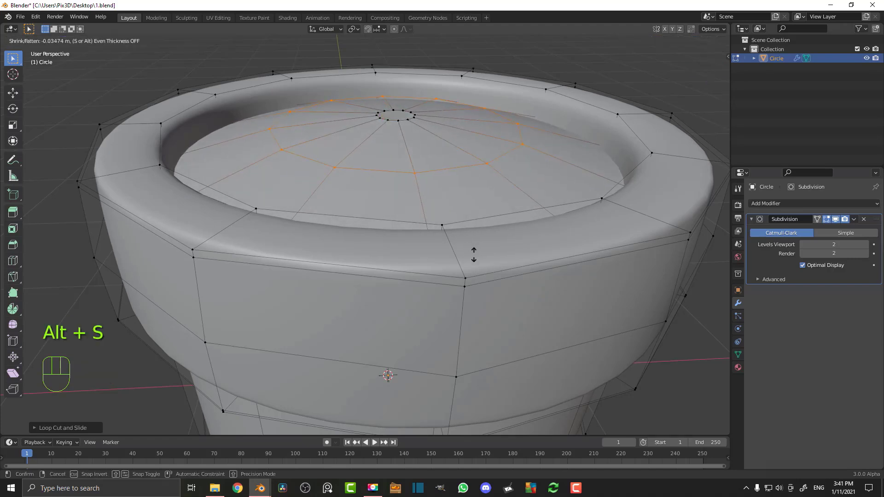
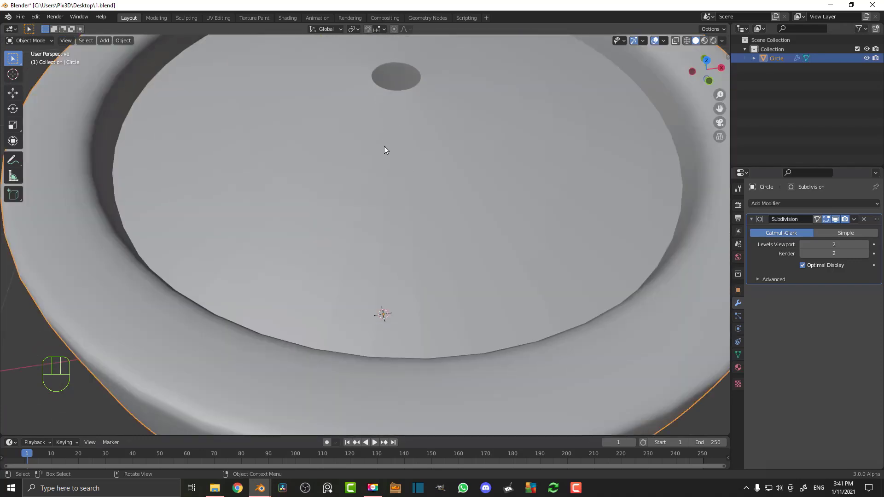
- Zoom out and orbit to frame the whole finished pot in Object Mode
{"action": "left_click_drag", "start_coordinate": [421, 257], "coordinate": [427, 224]}
{"action": "left_click_drag", "start_coordinate": [424, 208], "coordinate": [411, 198]}
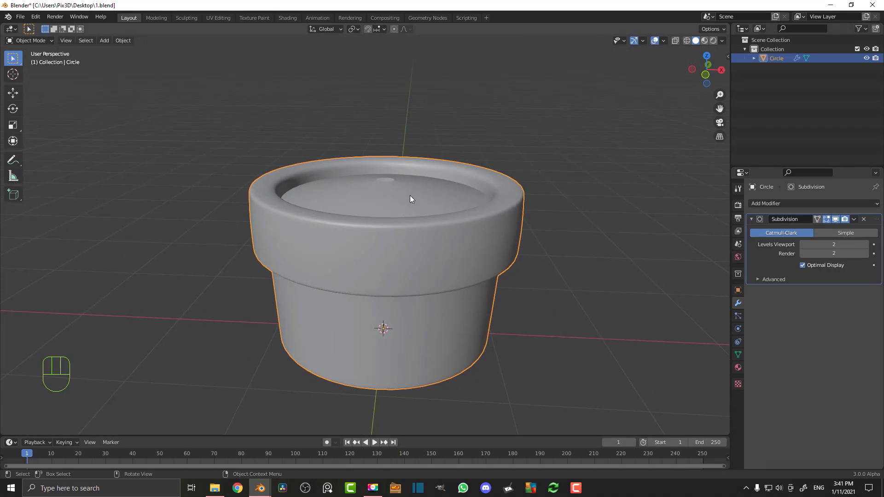
{"action": "middle_click", "coordinate": [394, 186]}
- Add a UV Sphere, lift it along Z above the pot rim and view it front-on in wireframe
{"action": "key", "text": "shift+a"}
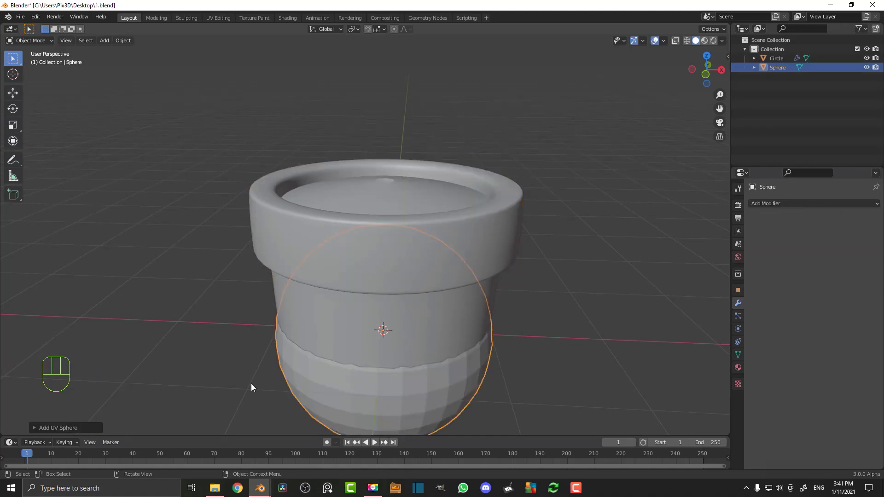
{"action": "key", "text": "g"}
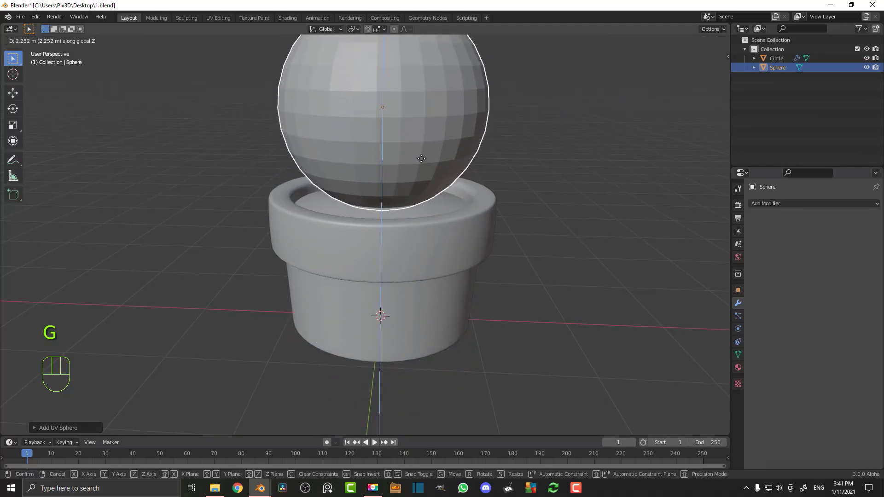
{"action": "left_click_drag", "start_coordinate": [415, 240], "coordinate": [425, 226]}
{"action": "key", "text": "KP_1"}
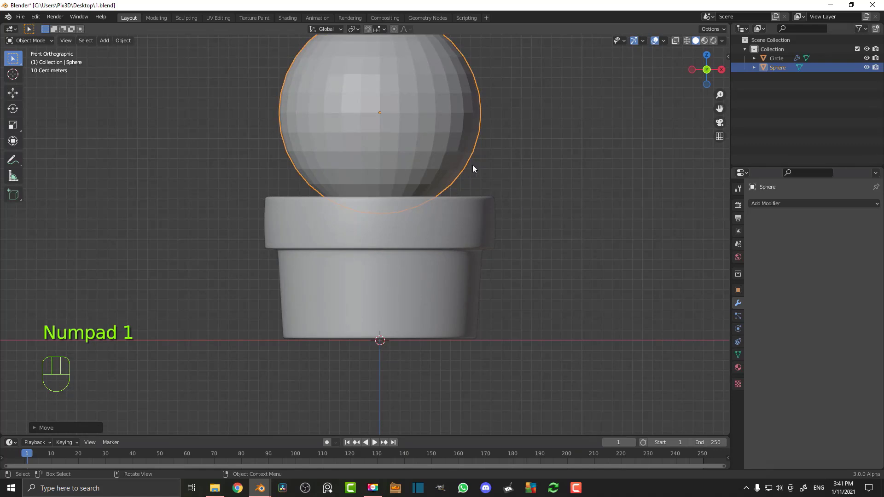
{"action": "key", "text": "z"}
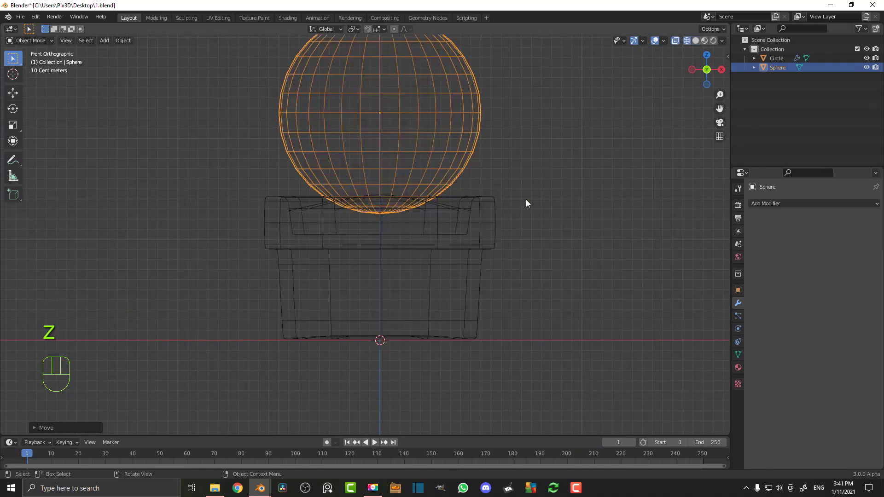
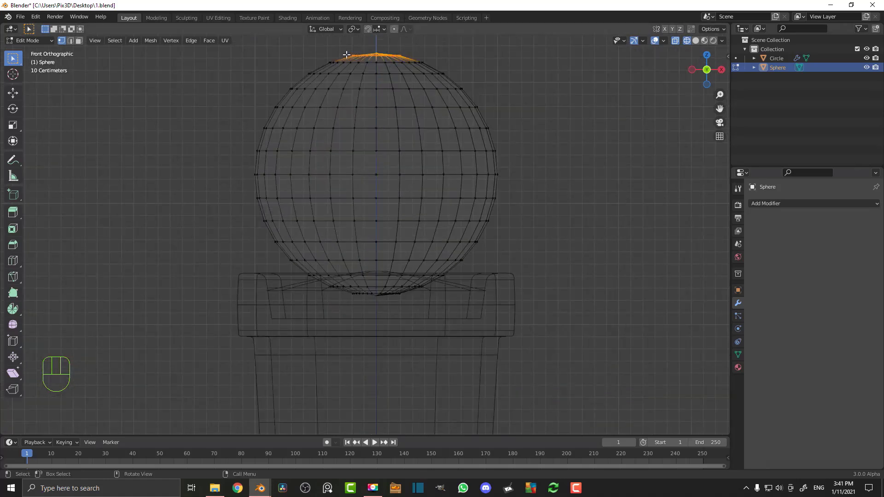
- With Proportional Editing on, pull the sphere's top vertex up along Z into a tall egg shape
{"action": "left_click", "coordinate": [395, 33]}
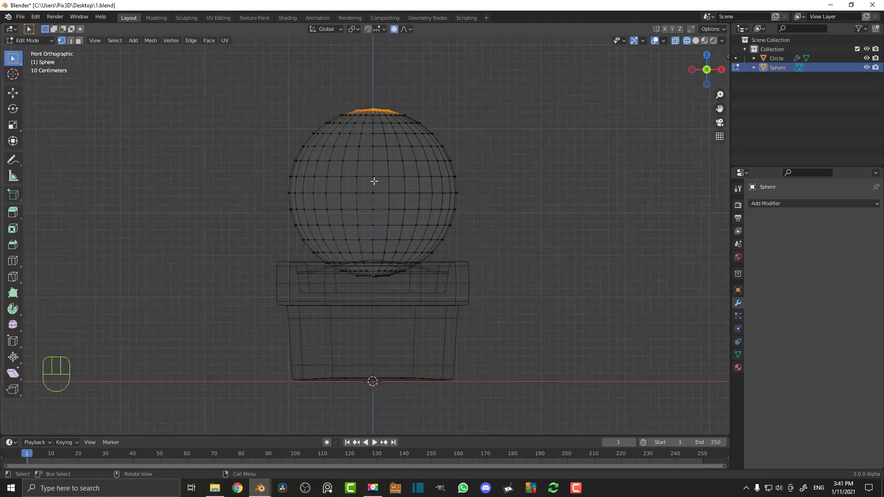
{"action": "key", "text": "g"}
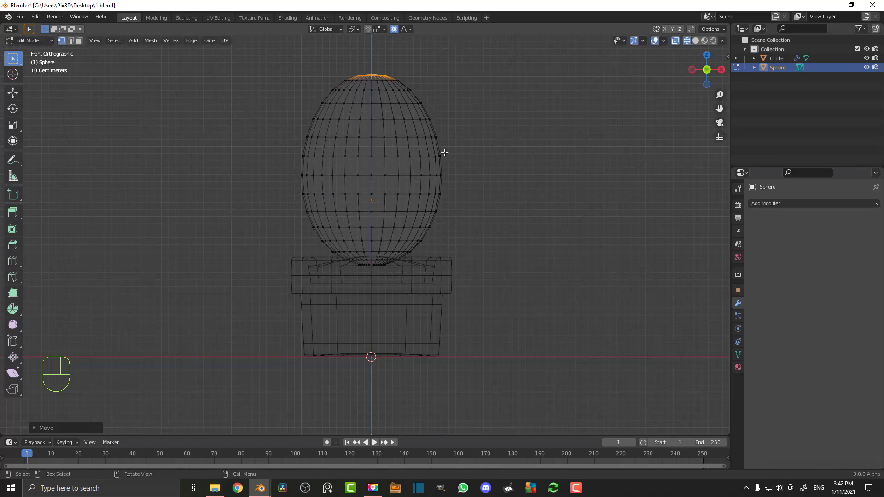
{"action": "key", "text": "g"}
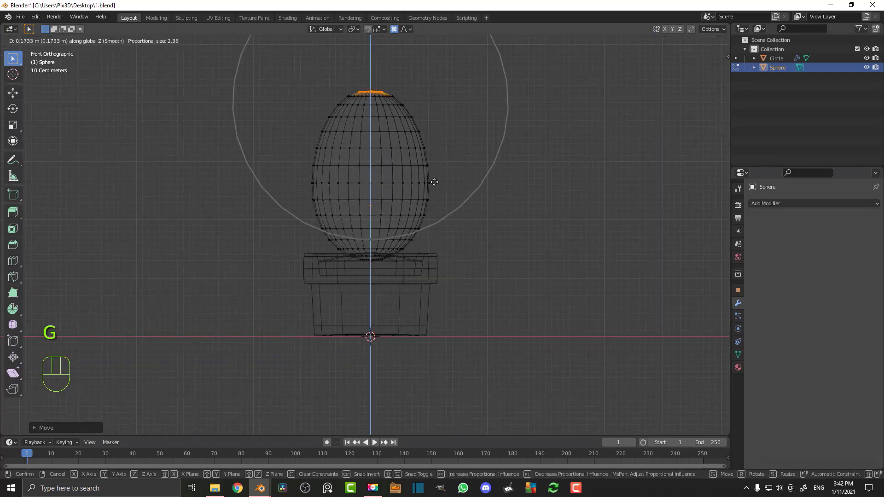
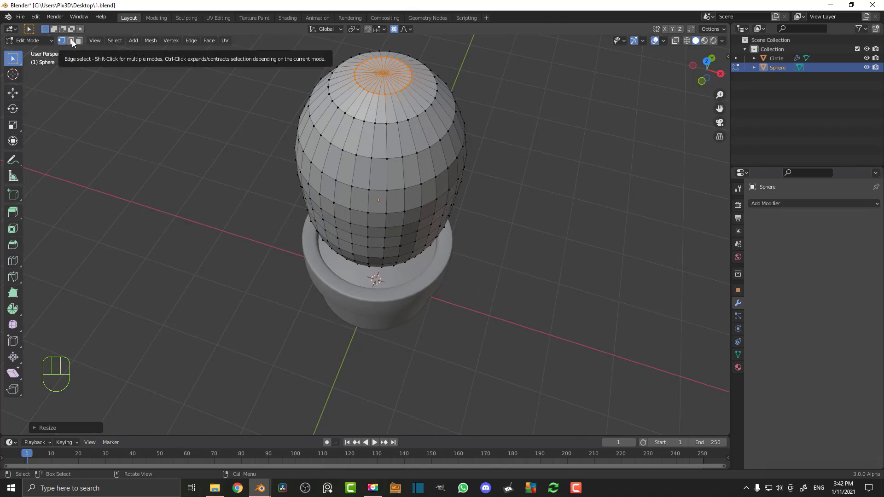
- Select alternating vertical edge loops on the body and shrink them inward into cactus ribs
{"action": "left_click_drag", "start_coordinate": [73, 45], "coordinate": [395, 33]}
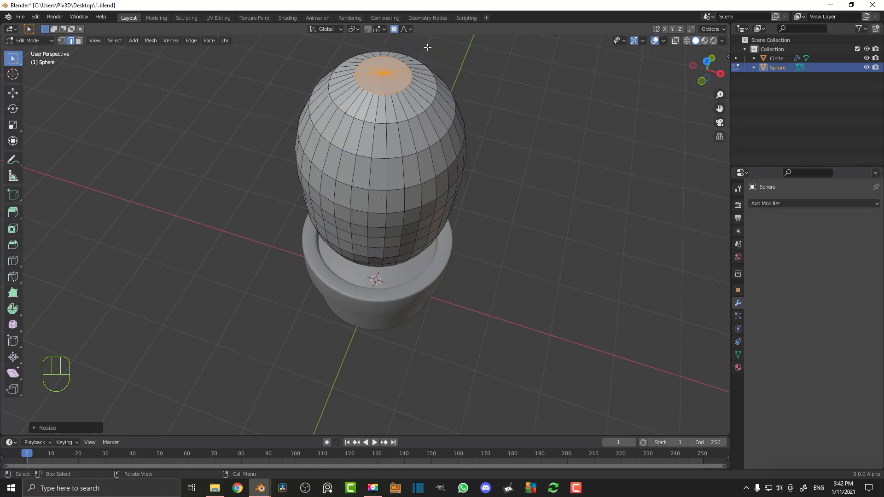
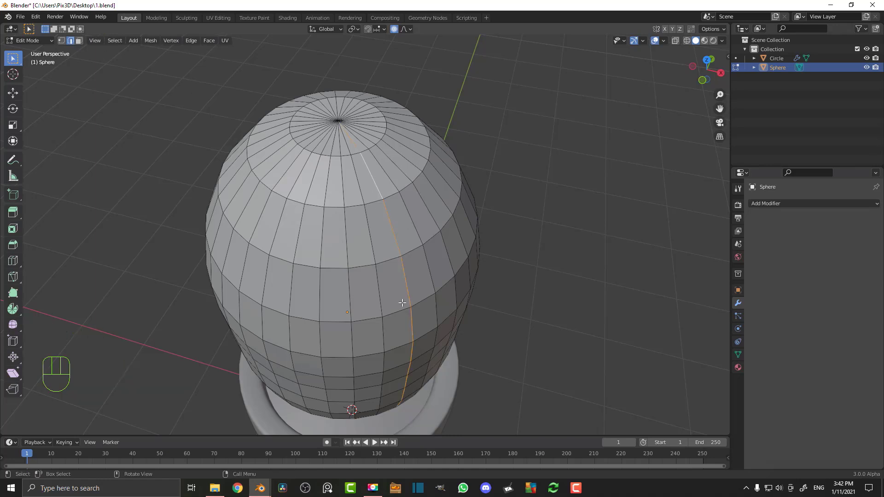
{"action": "left_click_drag", "start_coordinate": [347, 218], "coordinate": [367, 242]}
{"action": "left_click_drag", "start_coordinate": [441, 311], "coordinate": [448, 249]}
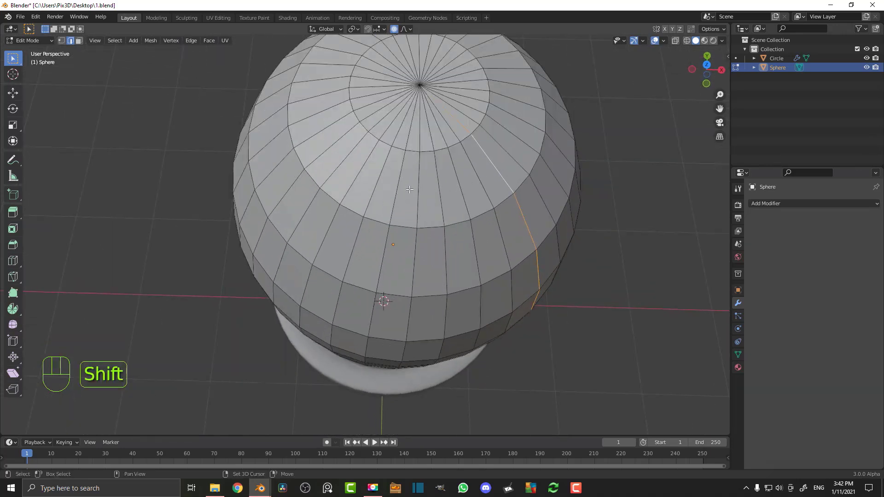
{"action": "left_click", "coordinate": [417, 188]}
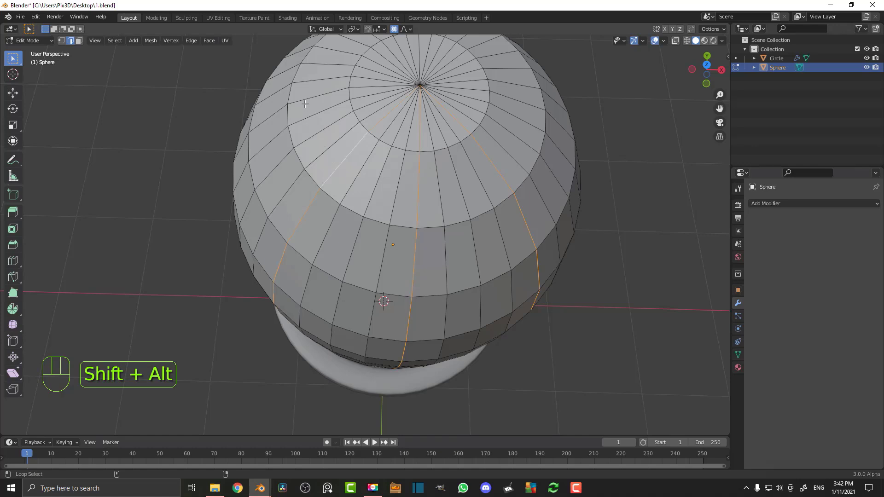
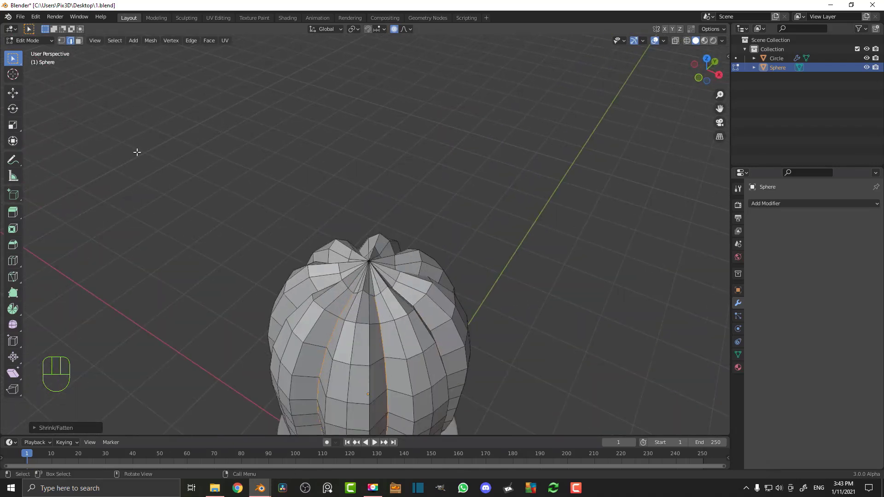
- Sink the top centre vertex down into the body with proportional falloff
{"action": "left_click", "coordinate": [66, 43]}
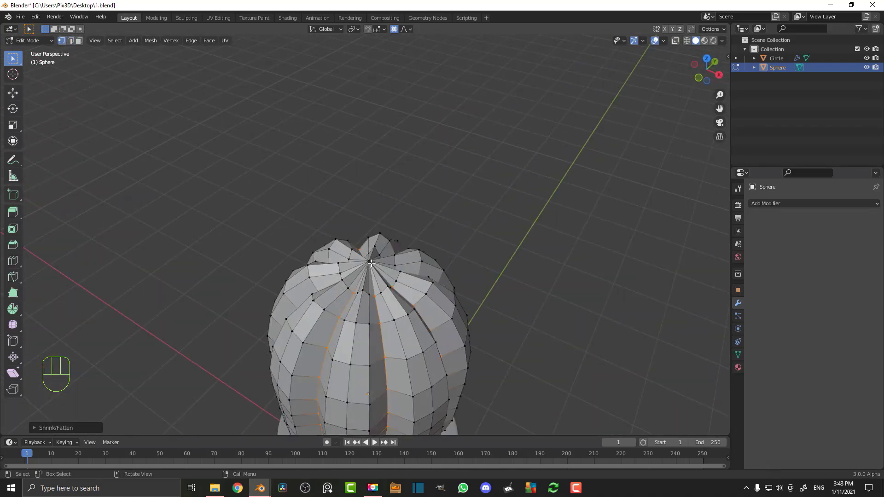
{"action": "middle_click", "coordinate": [404, 285]}
{"action": "key", "text": "g"}
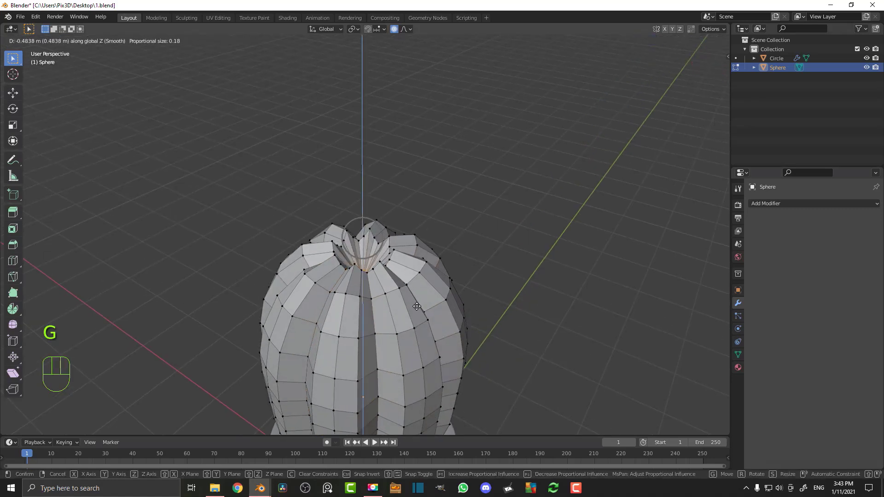
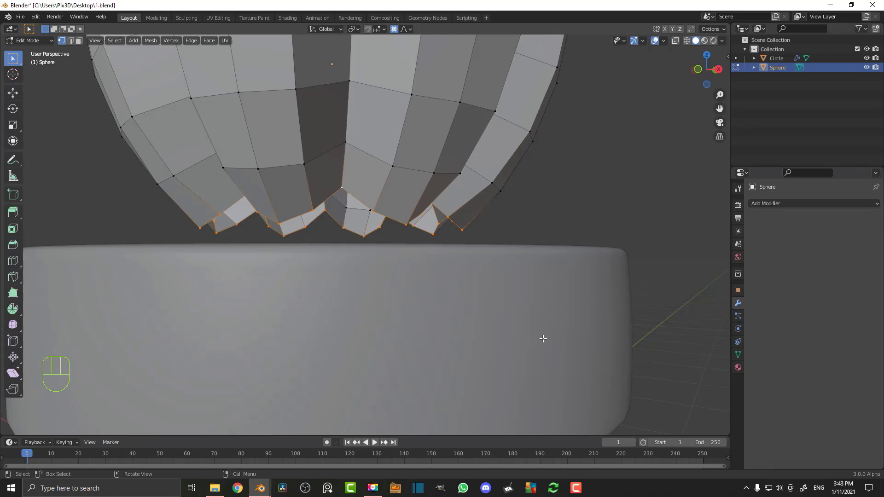
- Flatten and reposition the body's jagged bottom edge, adjusting its vertices along Z
{"action": "key", "text": "s"}
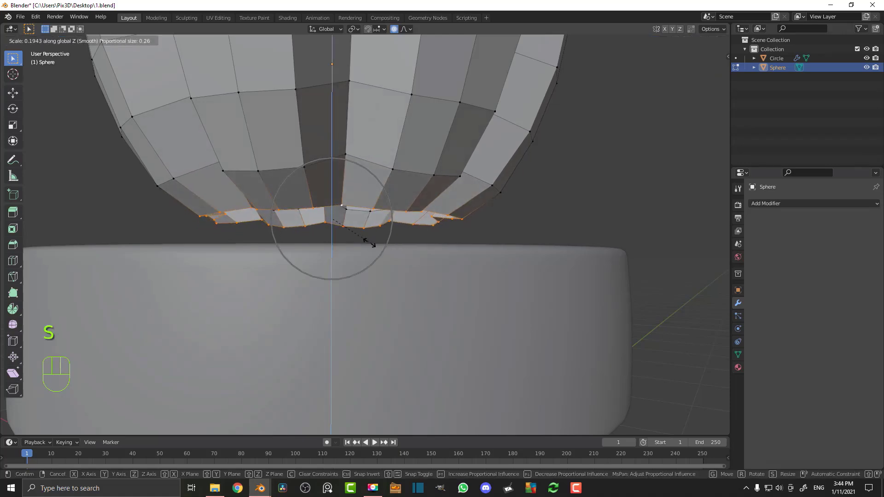
{"action": "key", "text": "e"}
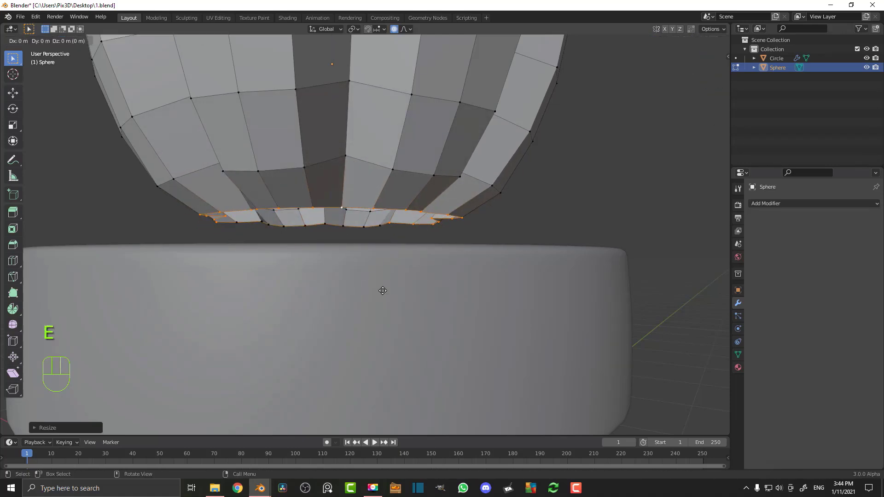
{"action": "left_click_drag", "start_coordinate": [429, 258], "coordinate": [449, 265]}
{"action": "key", "text": "KP_1"}
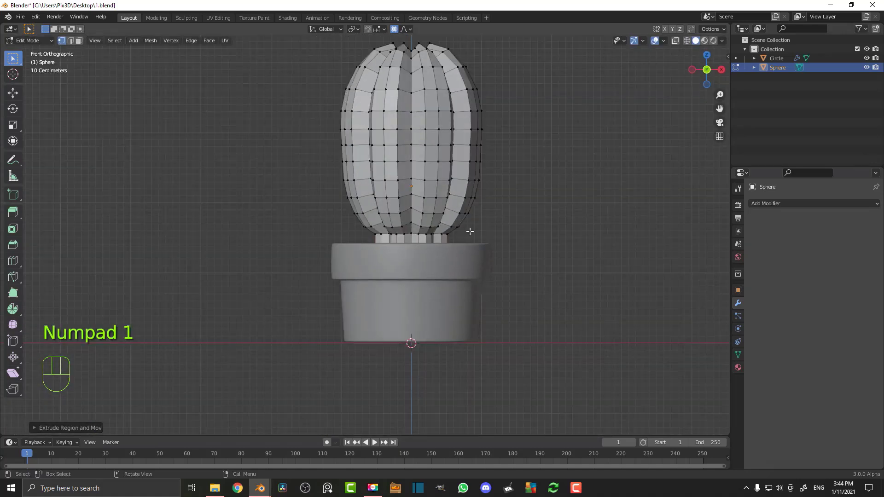
{"action": "key", "text": "a"}
{"action": "key", "text": "g"}
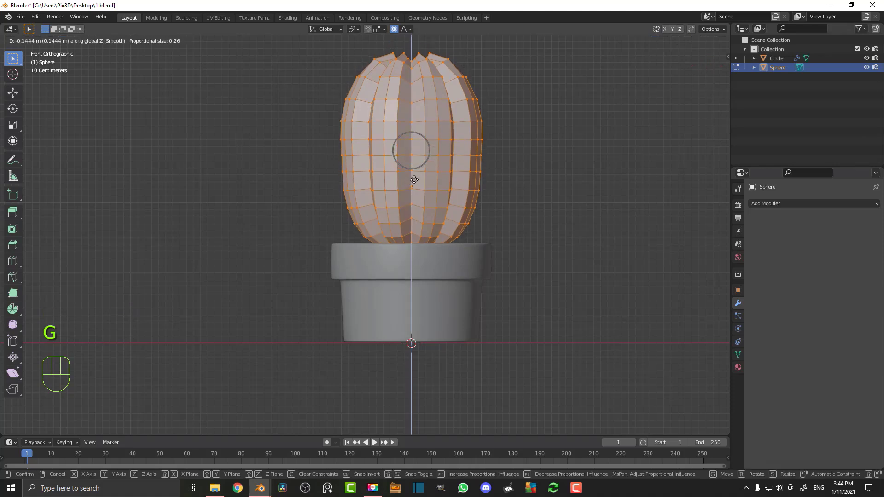
{"action": "key", "text": "alt+a"}
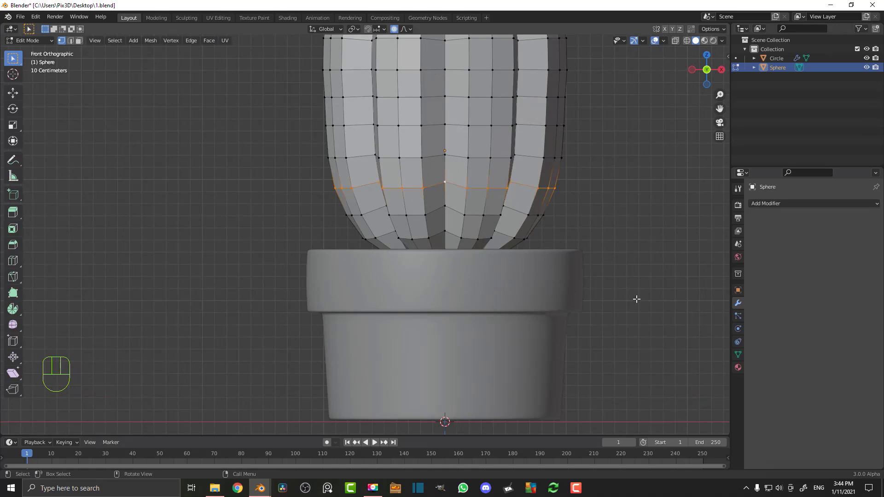
- Scale the cactus's lower ring inward with smooth falloff, then leave Edit Mode
{"action": "key", "text": "s"}
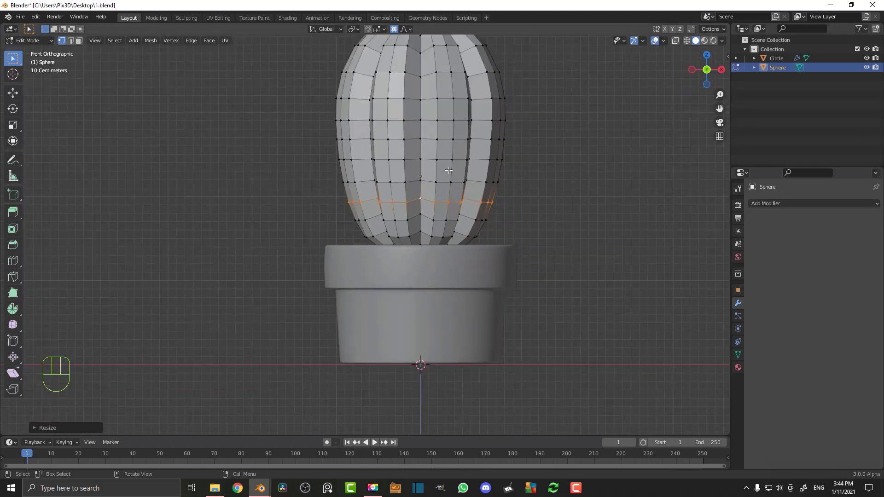
{"action": "key", "text": "s"}
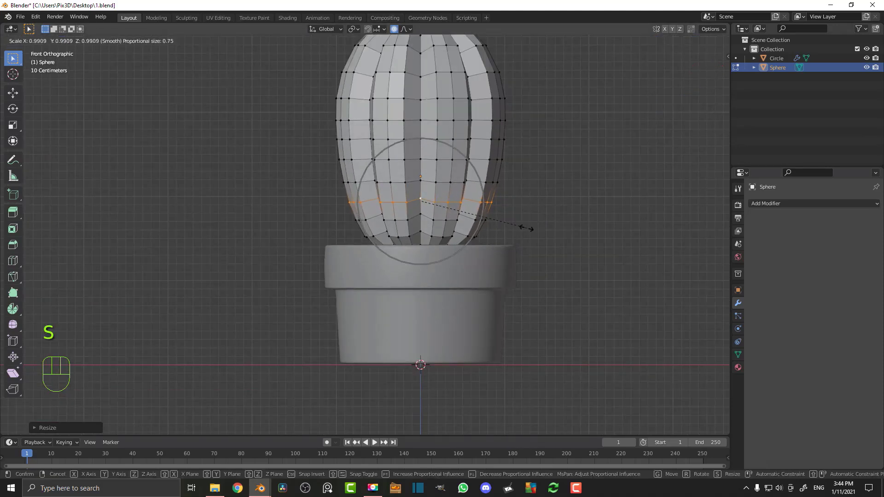
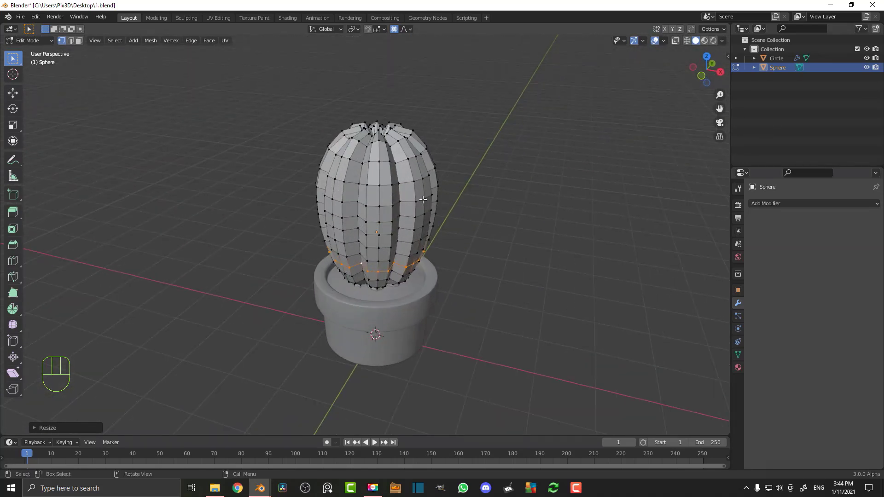
{"action": "key", "text": "Tab"}
- Add a Subdivision Surface modifier to the cactus body and shade it smooth
{"action": "left_click_drag", "start_coordinate": [431, 159], "coordinate": [409, 160]}
{"action": "left_click_drag", "start_coordinate": [781, 206], "coordinate": [678, 366]}
{"action": "left_click_drag", "start_coordinate": [371, 234], "coordinate": [398, 223]}
{"action": "key", "text": "KP_1"}
{"action": "key", "text": "alt+a"}
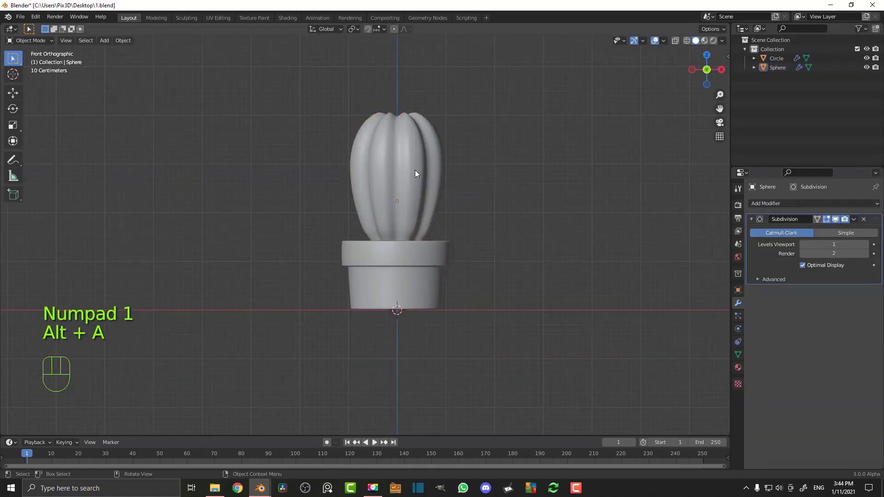
- Add a UV Sphere and mirror it across the cactus body with a Mirror modifier
{"action": "left_click_drag", "start_coordinate": [430, 172], "coordinate": [417, 200]}
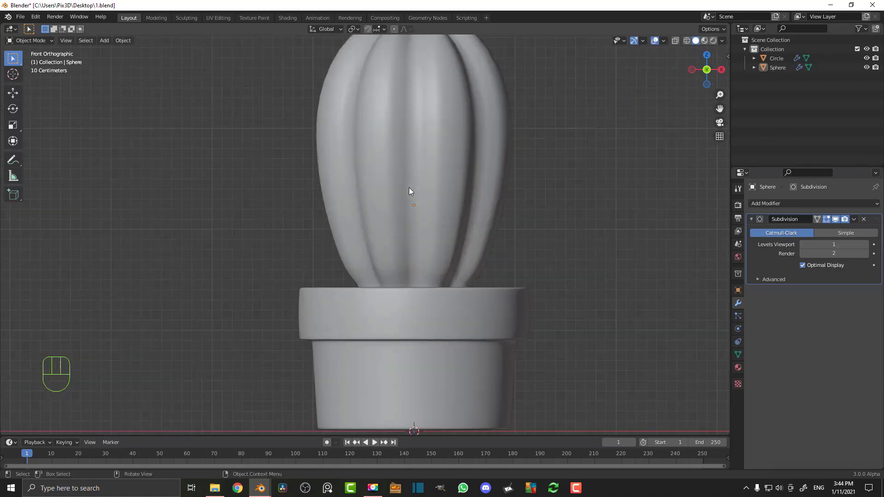
{"action": "key", "text": "shift+a"}
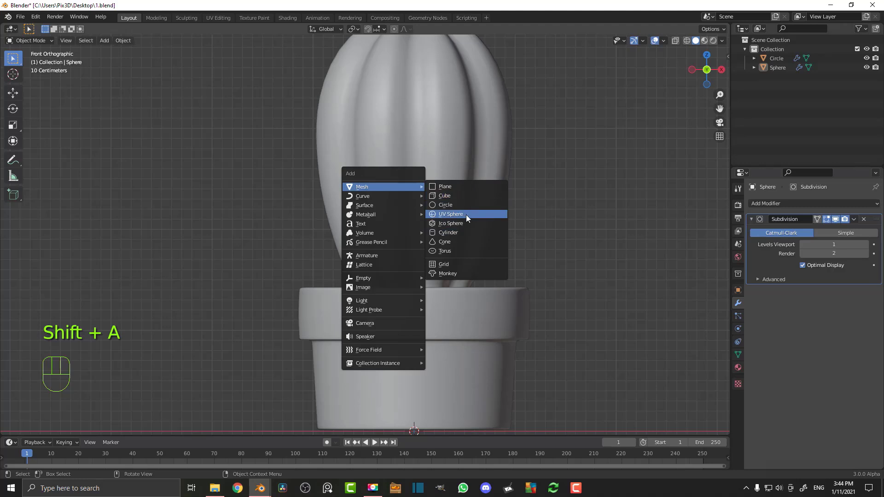
{"action": "left_click_drag", "start_coordinate": [417, 348], "coordinate": [389, 312]}
{"action": "key", "text": "g"}
{"action": "left_click_drag", "start_coordinate": [775, 209], "coordinate": [715, 314]}
{"action": "left_click", "coordinate": [866, 270]}
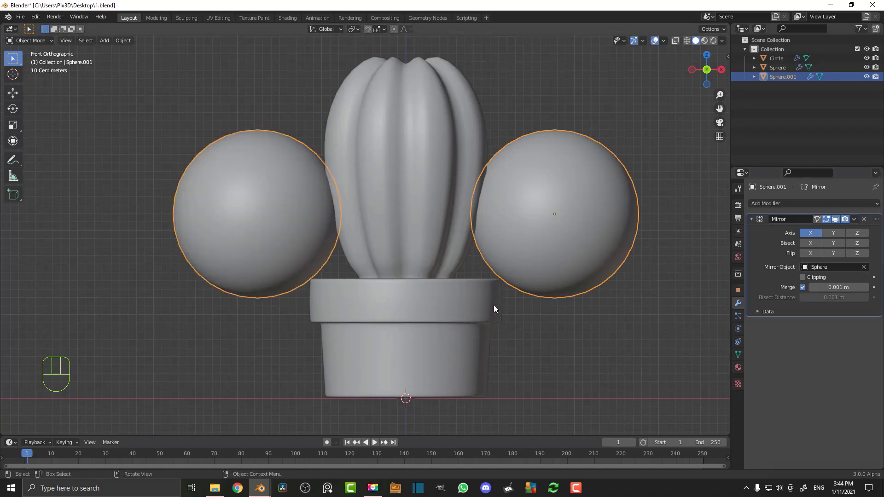
- Scale the sphere down to eye size and position it on the front of the cactus
{"action": "key", "text": "s"}
{"action": "key", "text": "g"}
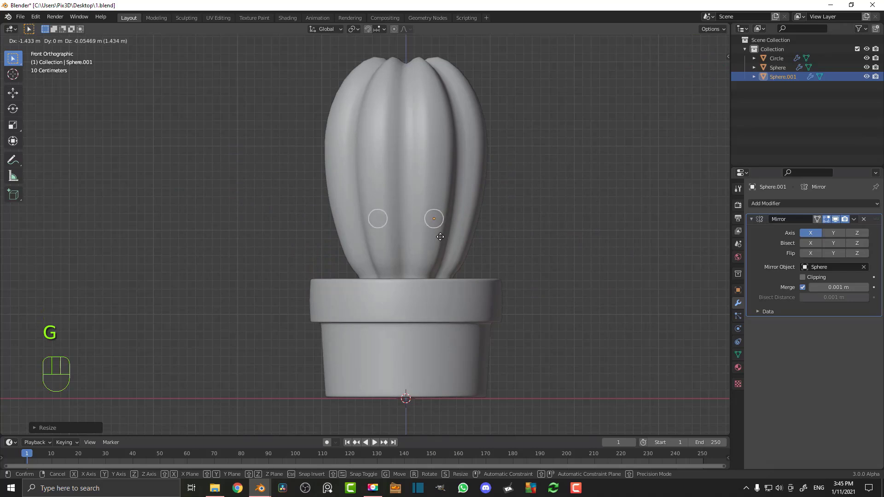
{"action": "left_click_drag", "start_coordinate": [504, 228], "coordinate": [462, 246]}
{"action": "key", "text": "g"}
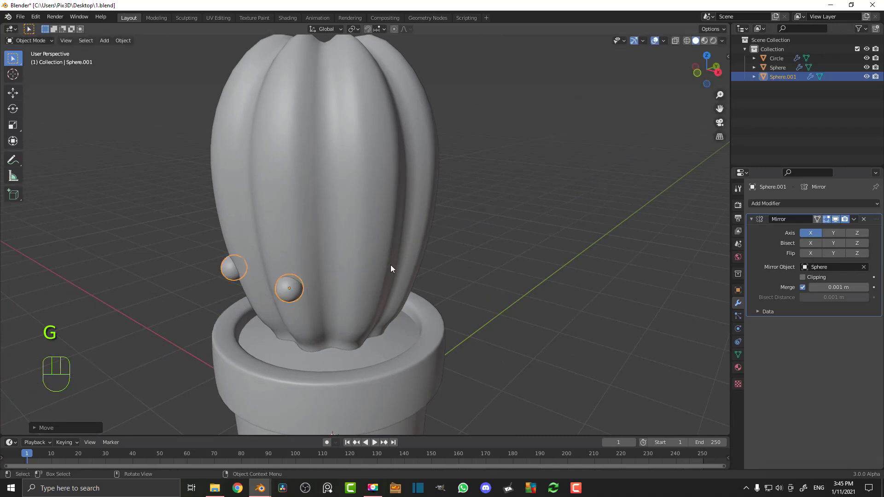
{"action": "key", "text": "KP_1"}
{"action": "key", "text": "alt+a"}
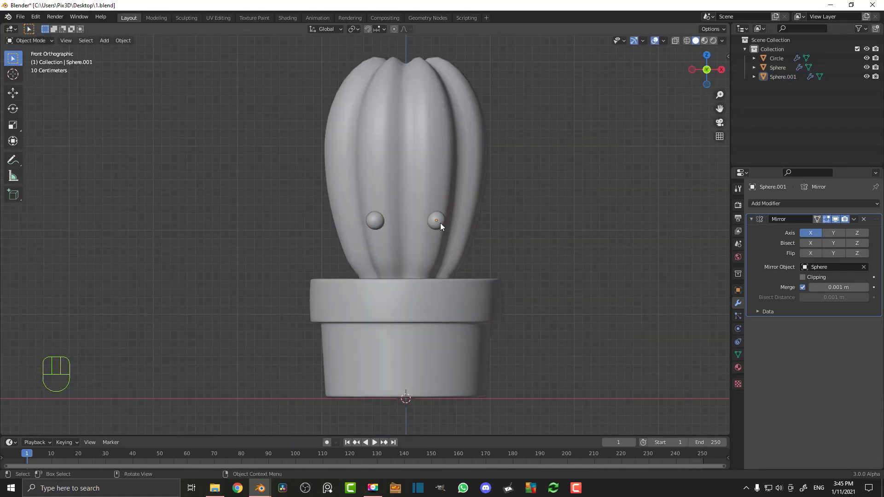
{"action": "key", "text": "g"}
{"action": "key", "text": "alt+a"}
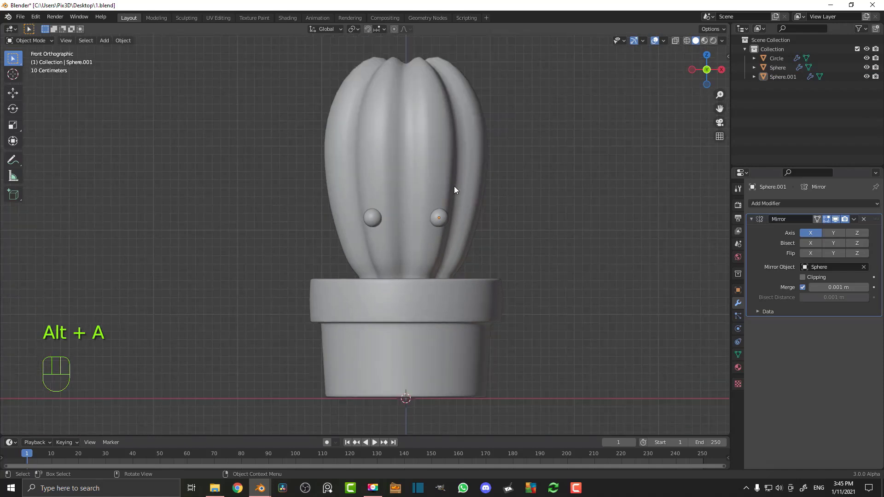
- Add a Torus and thin its tube with Alt+S shrink/flatten in Edit Mode
{"action": "key", "text": "shift+a"}
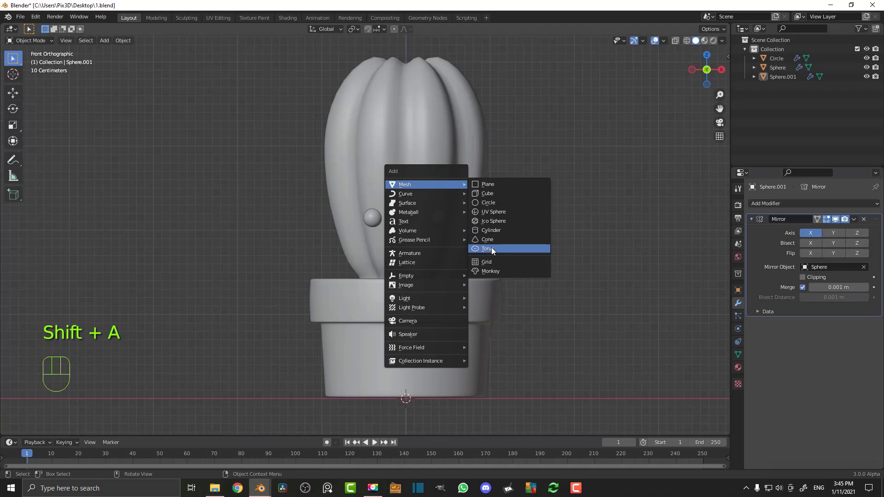
{"action": "left_click_drag", "start_coordinate": [442, 329], "coordinate": [440, 315]}
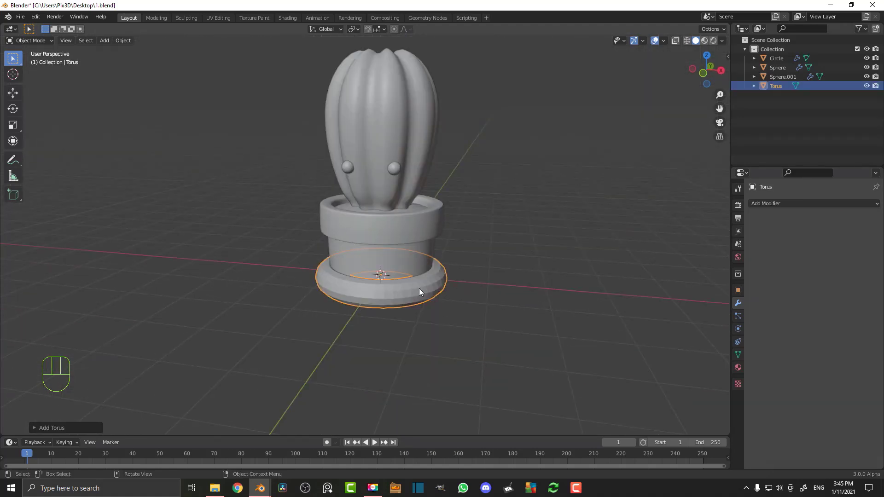
{"action": "key", "text": "Tab"}
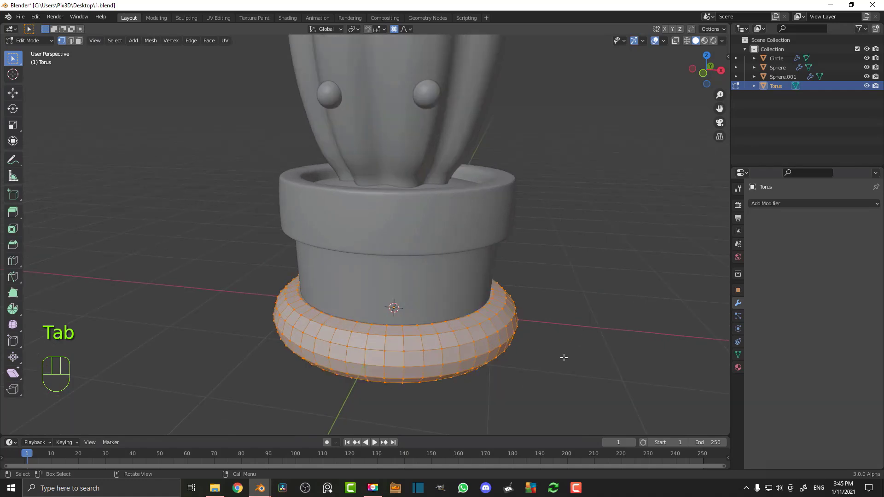
{"action": "left_click", "coordinate": [398, 31]}
{"action": "key", "text": "alt+s"}
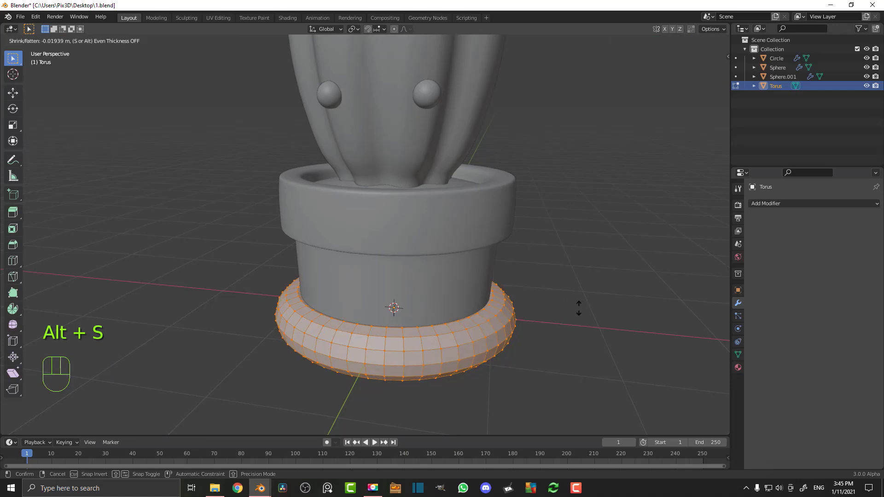
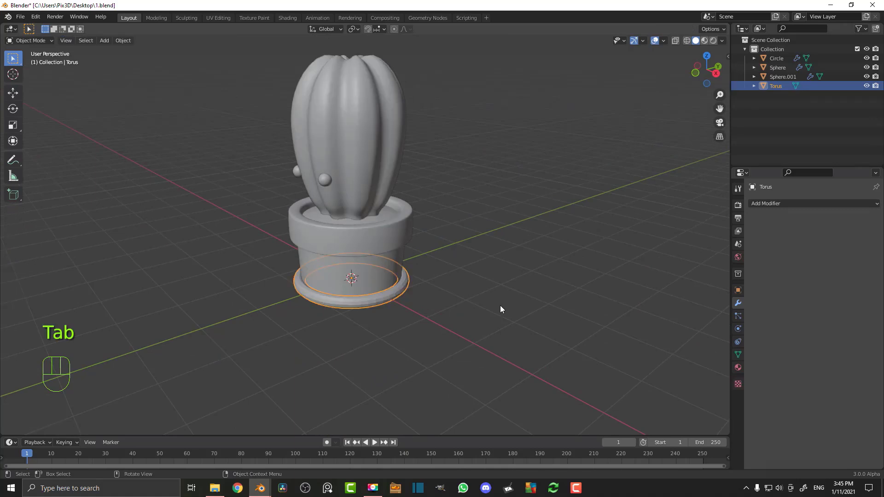
- Rotate the torus upright and scale it down into a small lens ring
{"action": "key", "text": "KP_3"}
{"action": "key", "text": "g"}
{"action": "left_click_drag", "start_coordinate": [322, 203], "coordinate": [426, 287]}
{"action": "key", "text": "r"}
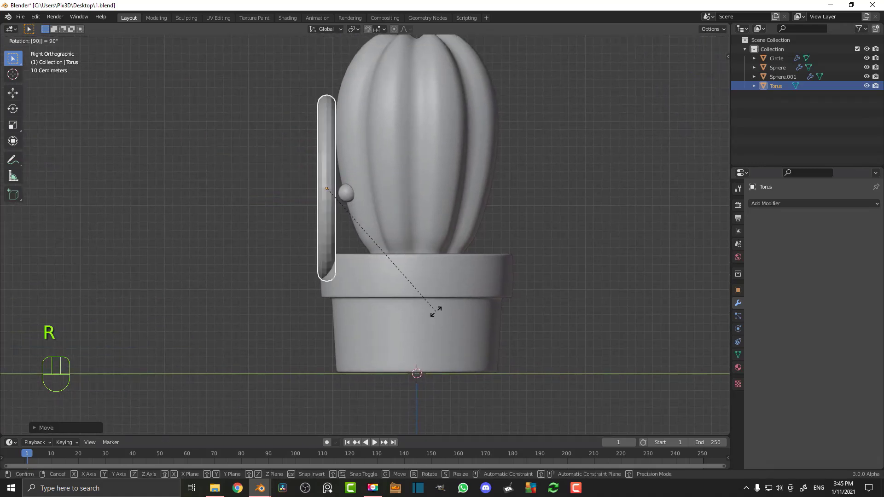
{"action": "left_click_drag", "start_coordinate": [322, 192], "coordinate": [374, 241]}
{"action": "left_click_drag", "start_coordinate": [310, 204], "coordinate": [520, 316]}
{"action": "key", "text": "s"}
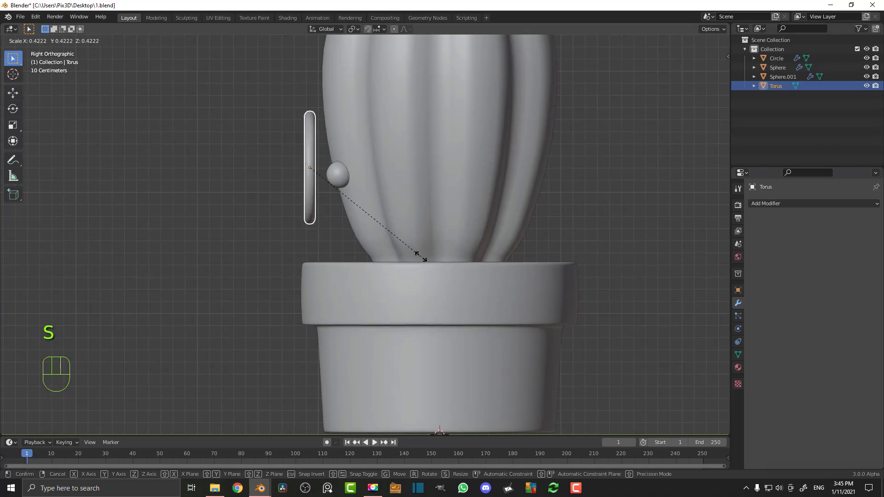
{"action": "key", "text": "g"}
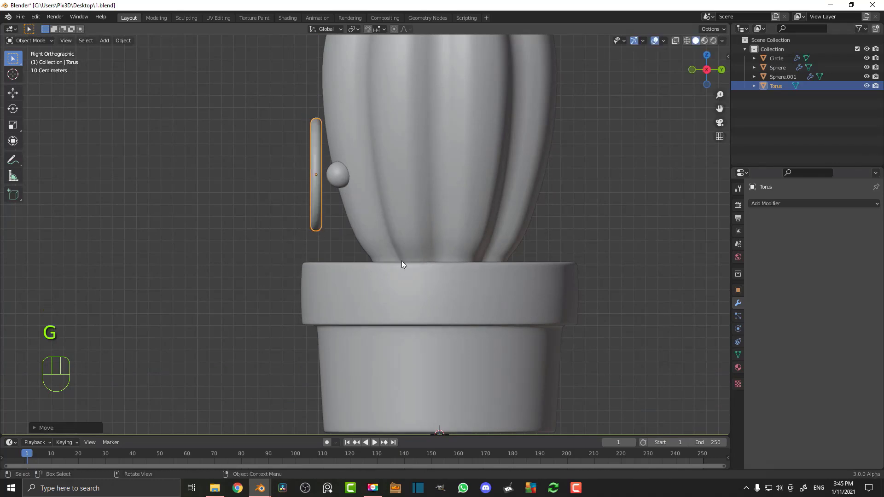
- Move the ring over the right eye, mirrored to the other eye, and size both rings
{"action": "key", "text": "KP_1"}
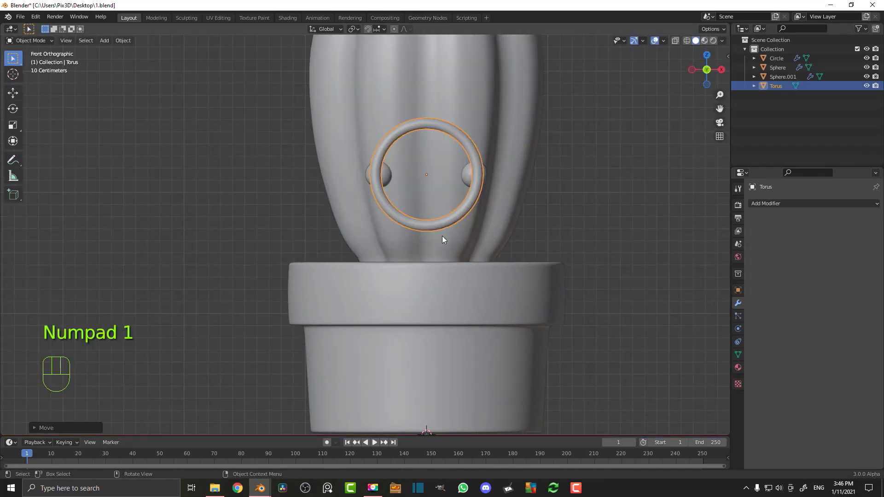
{"action": "left_click_drag", "start_coordinate": [464, 235], "coordinate": [377, 255]}
{"action": "key", "text": "g"}
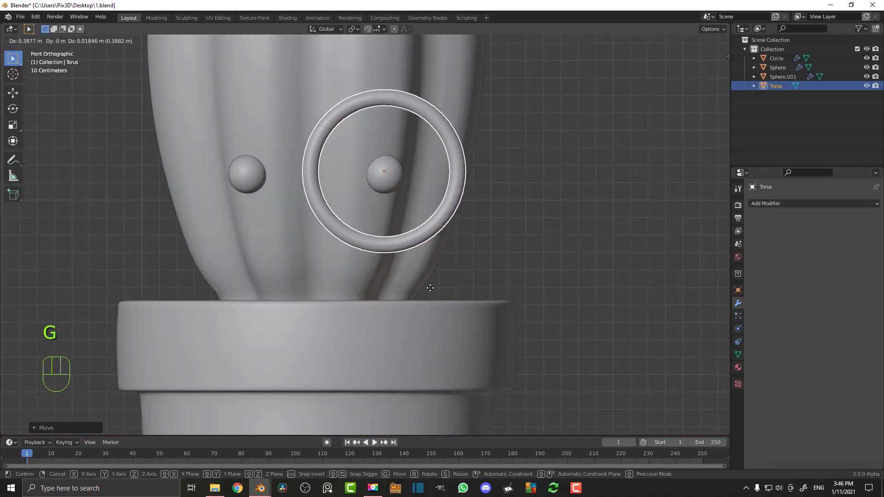
{"action": "key", "text": "s"}
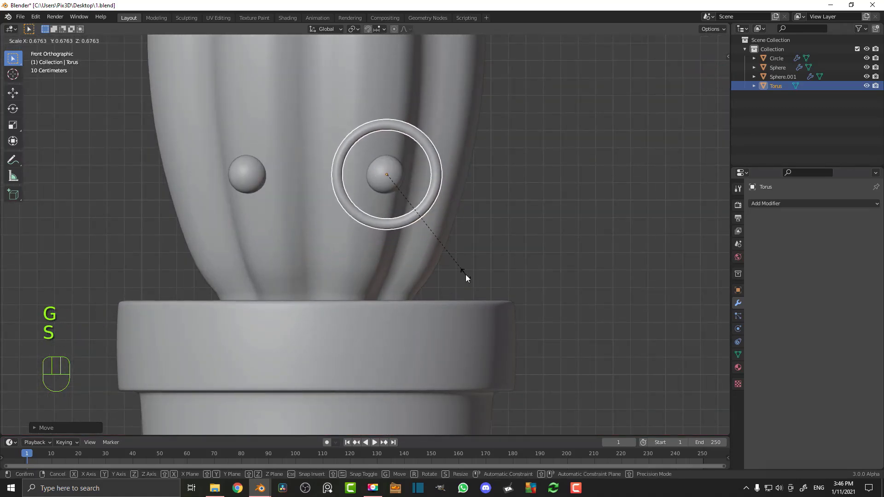
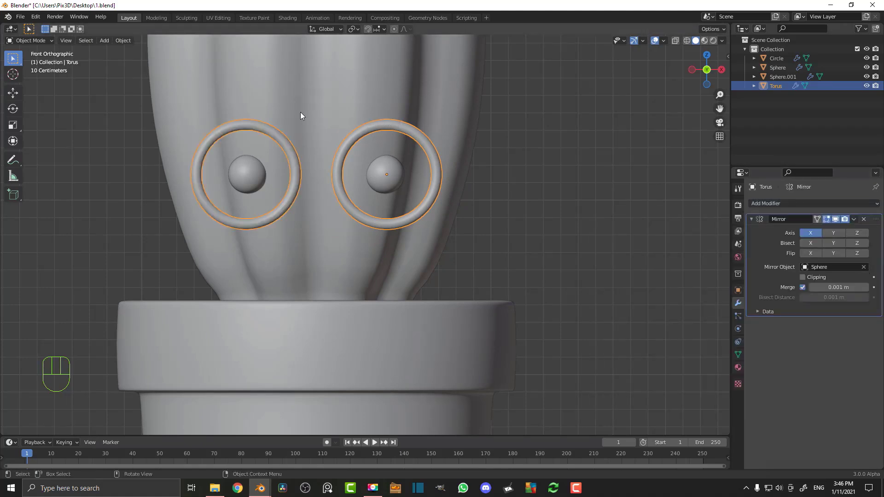
{"action": "key", "text": "s"}
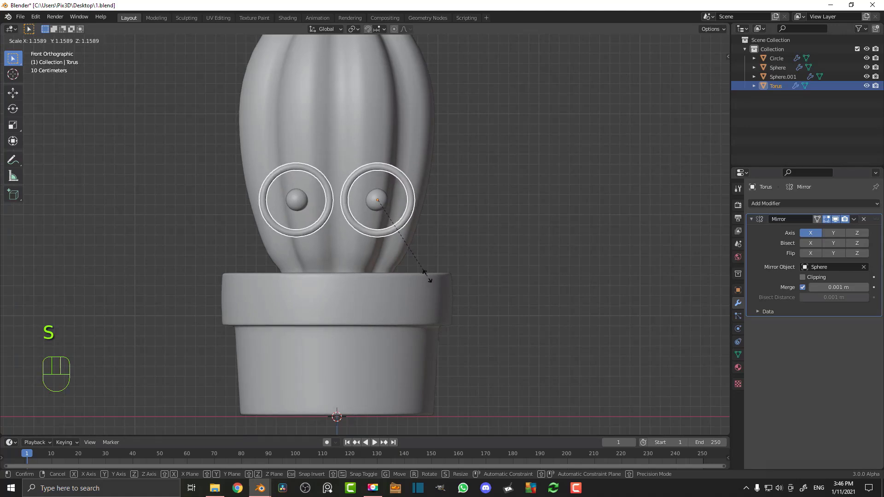
{"action": "key", "text": "g"}
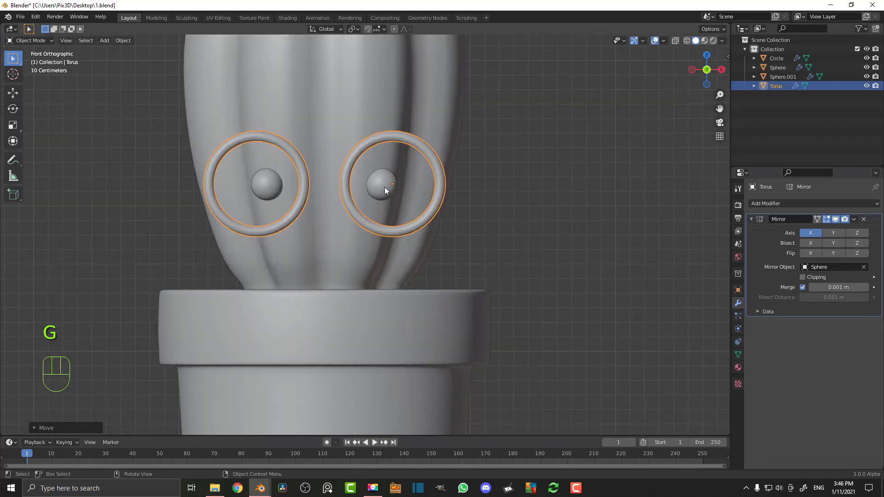
- Enter Edit Mode on the lens ring and zoom in on its inner side
{"action": "key", "text": "Tab"}
{"action": "left_click_drag", "start_coordinate": [333, 169], "coordinate": [347, 180]}
{"action": "key", "text": "KP_1"}
{"action": "left_click_drag", "start_coordinate": [335, 140], "coordinate": [400, 213]}
- Duplicate inner-side ring vertices and extrude a bridge to the mirror centre line with Clipping on
{"action": "key", "text": "alt+a"}
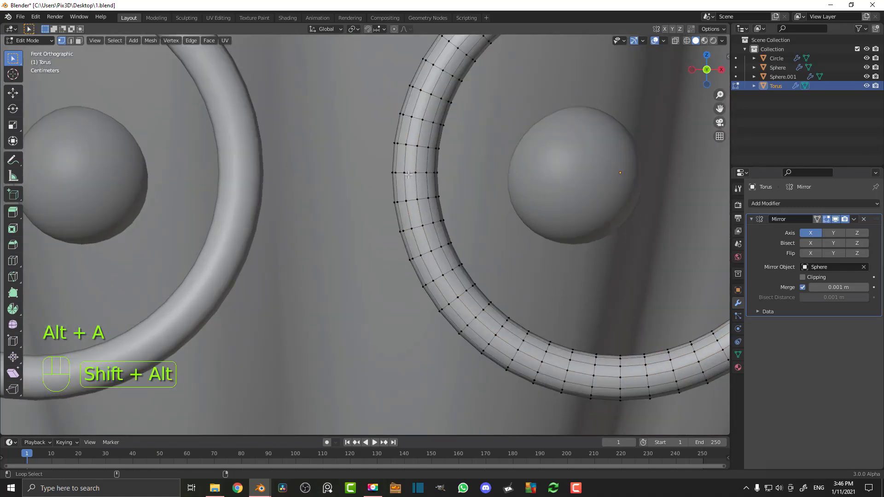
{"action": "left_click_drag", "start_coordinate": [410, 170], "coordinate": [495, 170]}
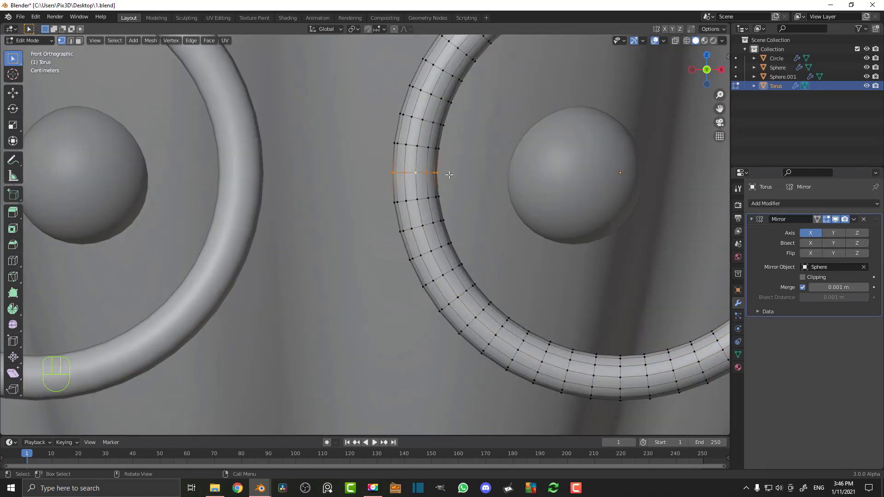
{"action": "key", "text": "shift+d"}
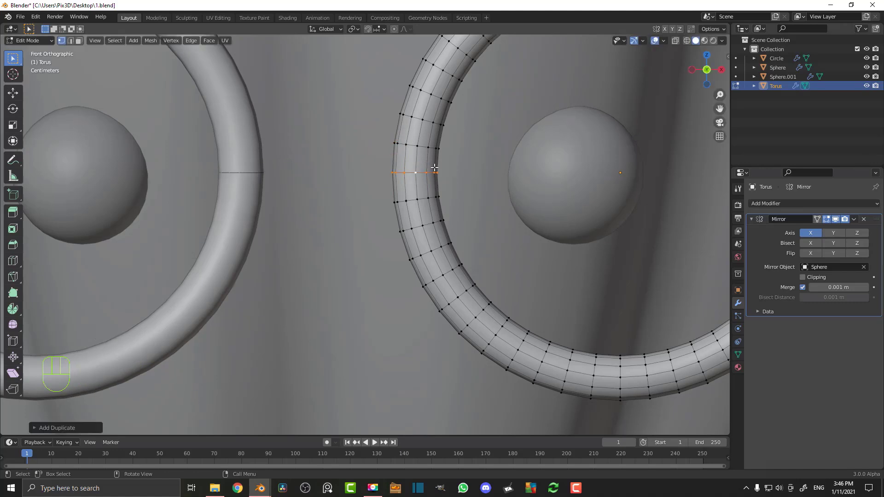
{"action": "key", "text": "r"}
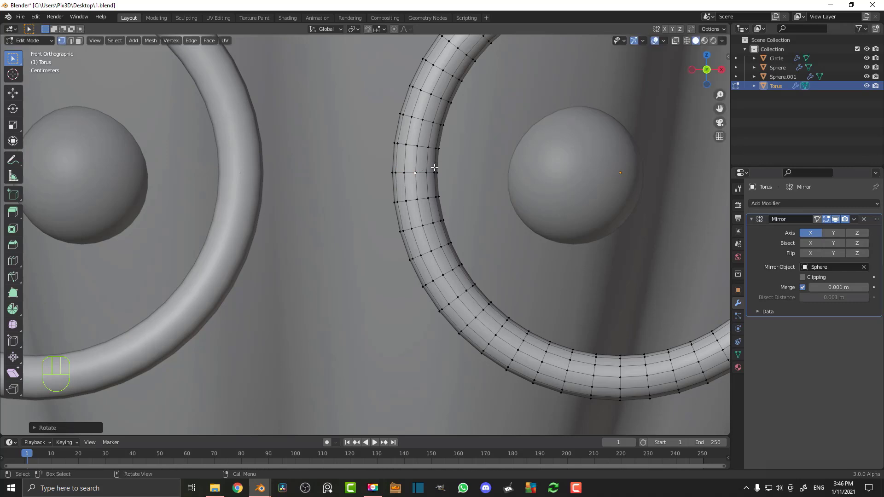
{"action": "key", "text": "e"}
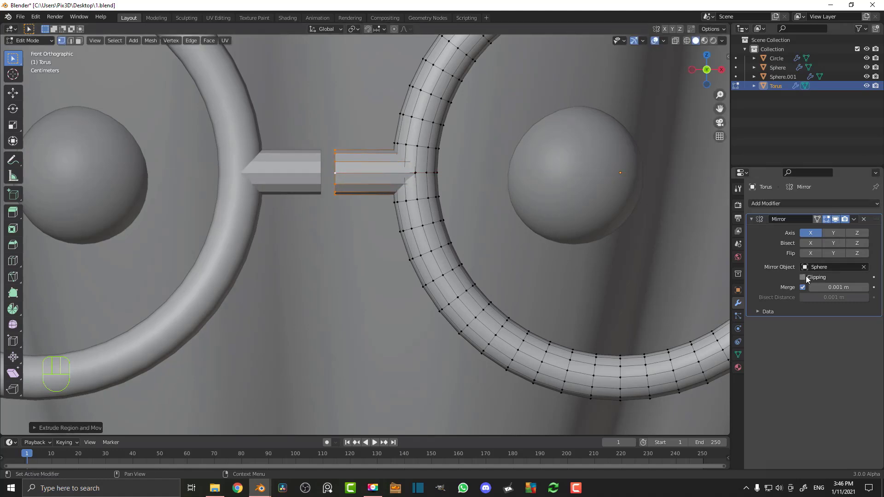
{"action": "left_click", "coordinate": [808, 278]}
{"action": "key", "text": "g"}
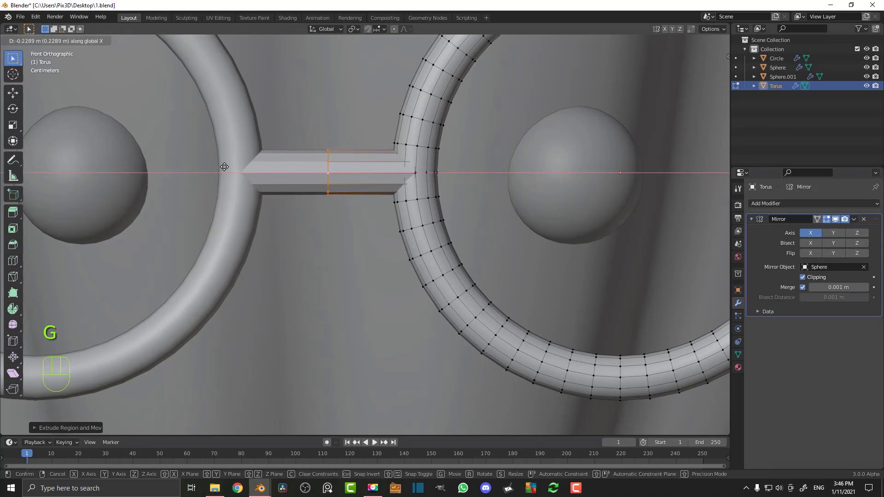
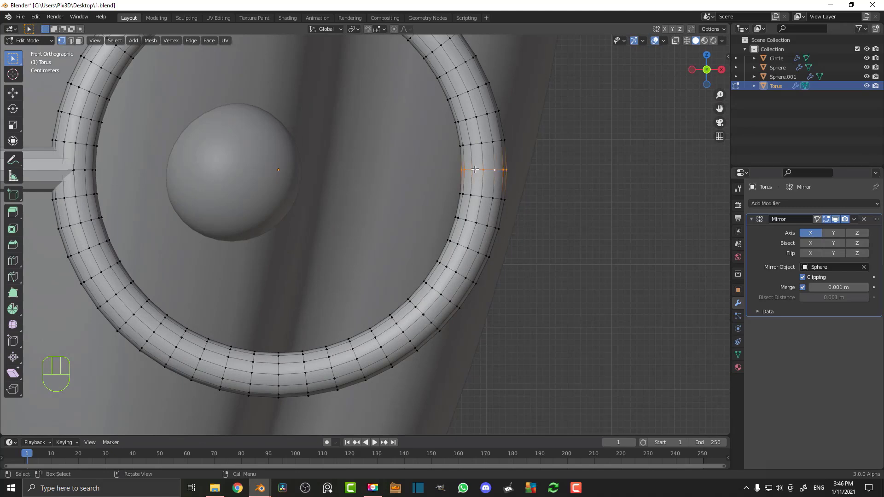
- From the ring's outer-side vertices, extrude a short stub sideways to start the temple arm
{"action": "key", "text": "shift+d"}
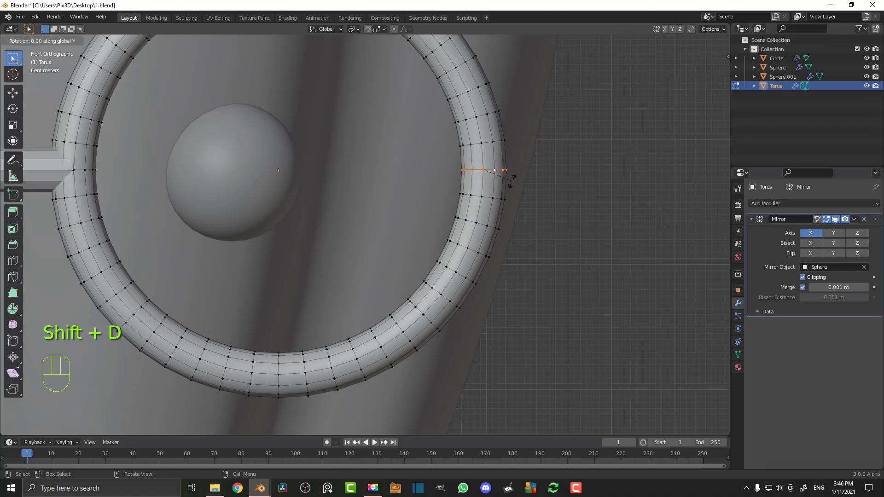
{"action": "middle_click", "coordinate": [411, 233]}
{"action": "key", "text": "e"}
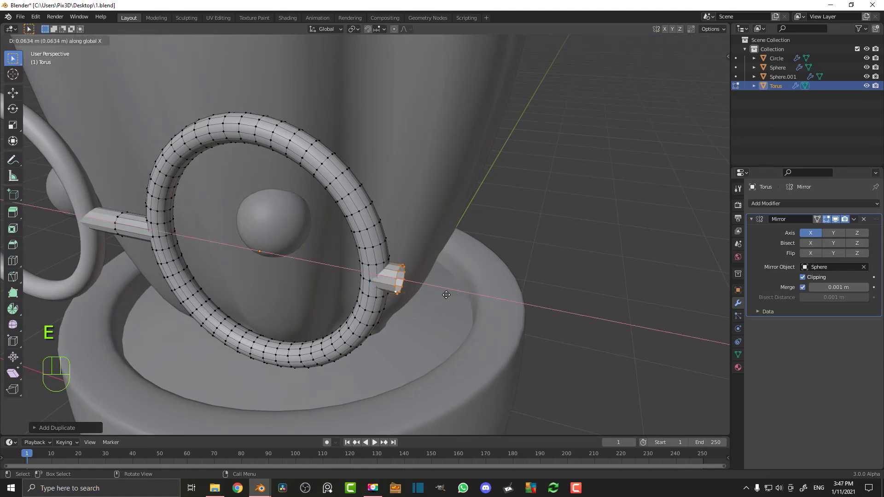
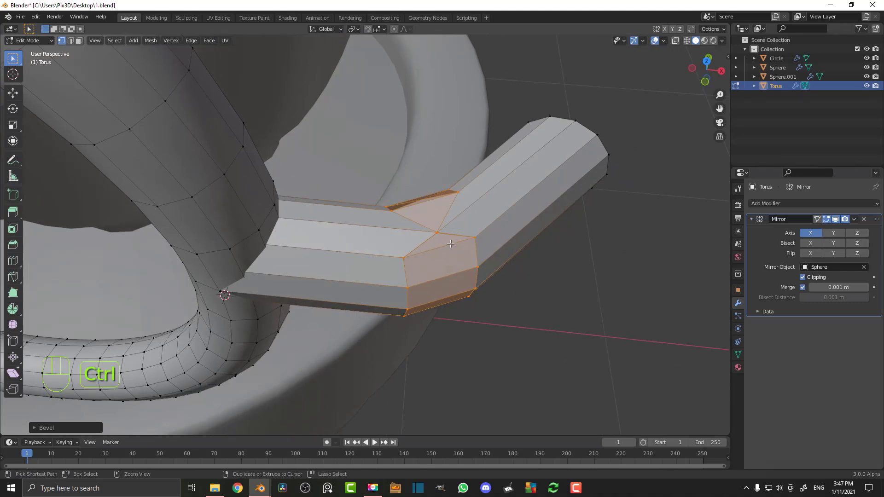
- Recalculate the glasses mesh normals and bevel the edges at the arm's bend
{"action": "key", "text": "ctrl+z"}
{"action": "key", "text": "a"}
{"action": "key", "text": "alt+n"}
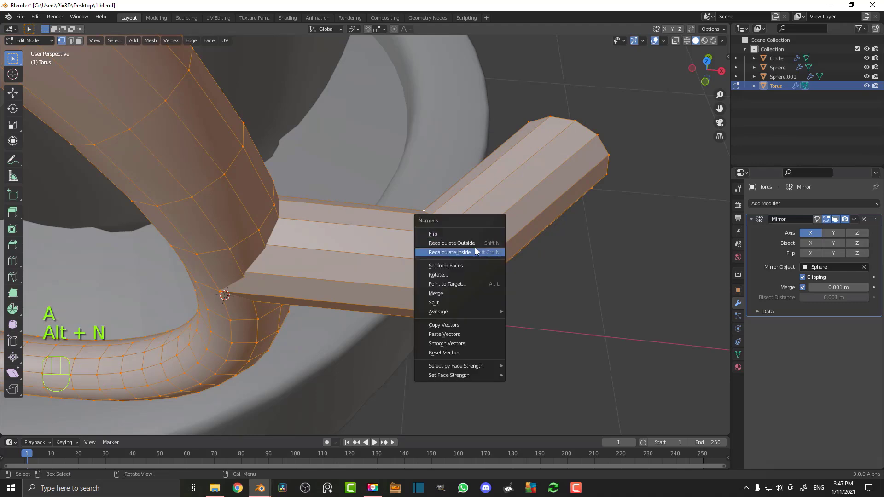
{"action": "key", "text": "alt+a"}
{"action": "left_click_drag", "start_coordinate": [441, 240], "coordinate": [425, 189]}
{"action": "key", "text": "ctrl+b"}
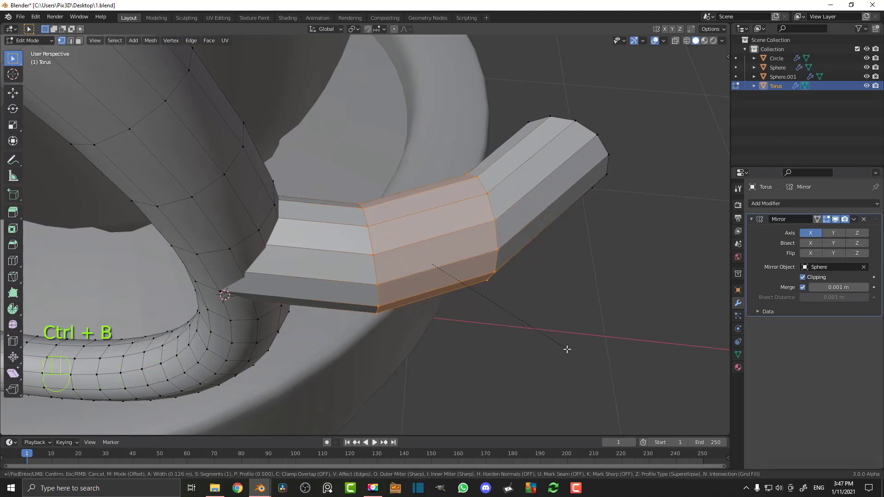
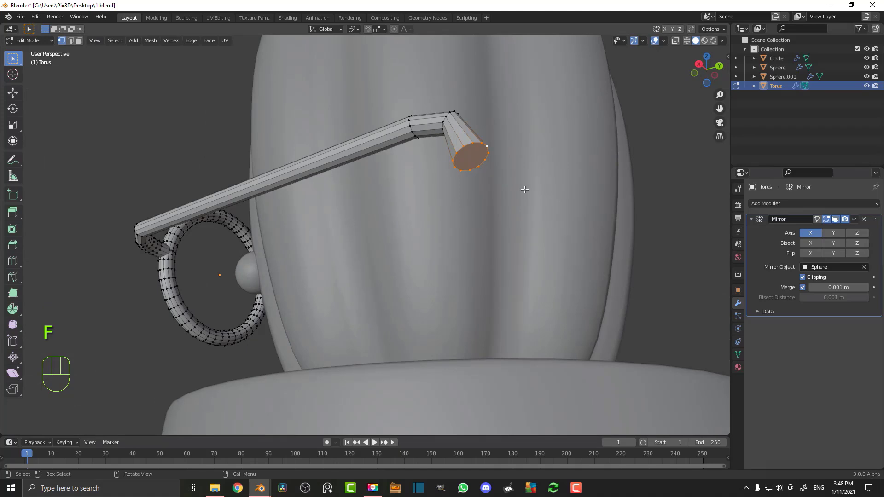
- Bevel the arm's tip edges and add a Subdivision Surface modifier to the glasses frame
{"action": "key", "text": "ctrl+b"}
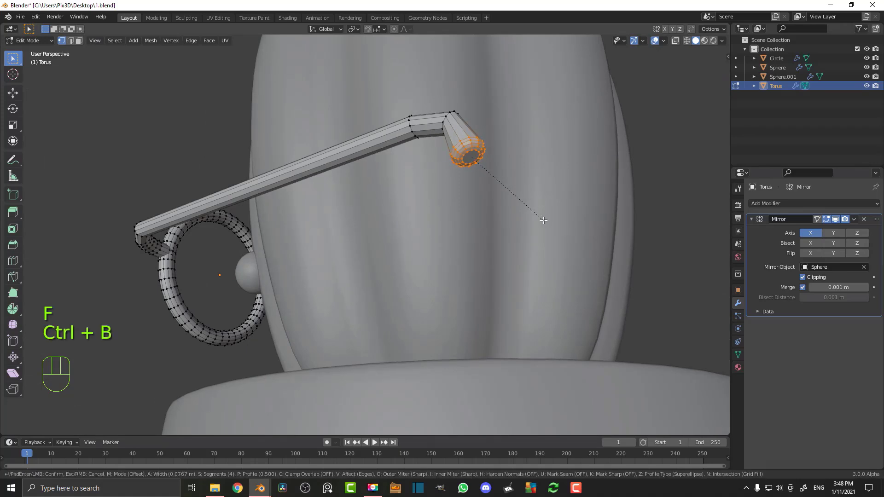
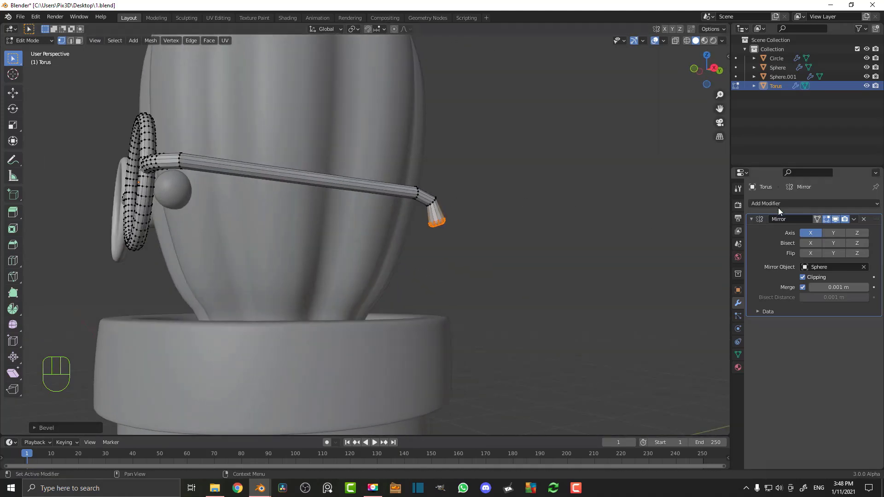
{"action": "left_click_drag", "start_coordinate": [777, 206], "coordinate": [712, 376]}
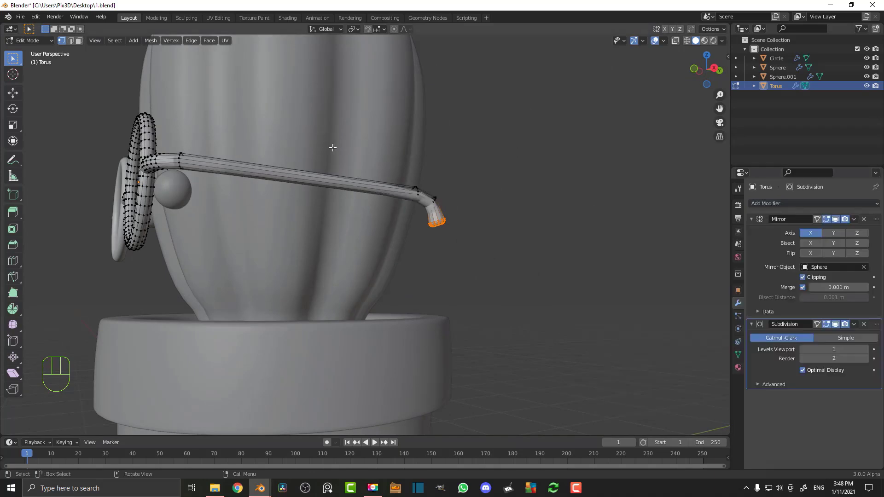
{"action": "middle_click", "coordinate": [326, 150]}
{"action": "key", "text": "Tab"}
{"action": "left_click_drag", "start_coordinate": [370, 191], "coordinate": [432, 161]}
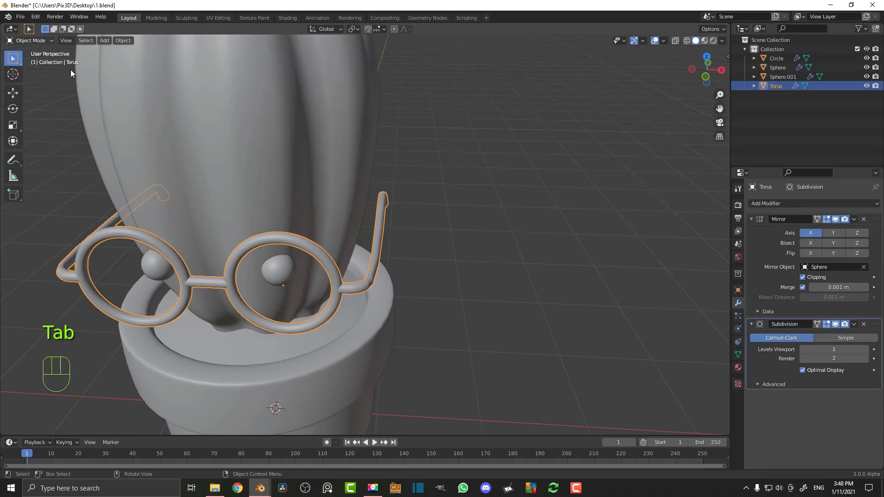
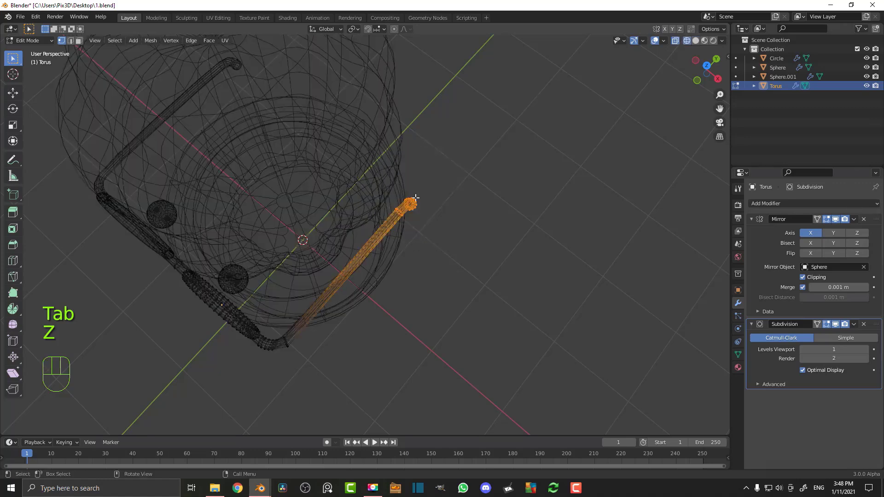
- Move the arm tip along X down behind the cactus and slide a new edge loop toward the bend
{"action": "key", "text": "z"}
{"action": "key", "text": "g"}
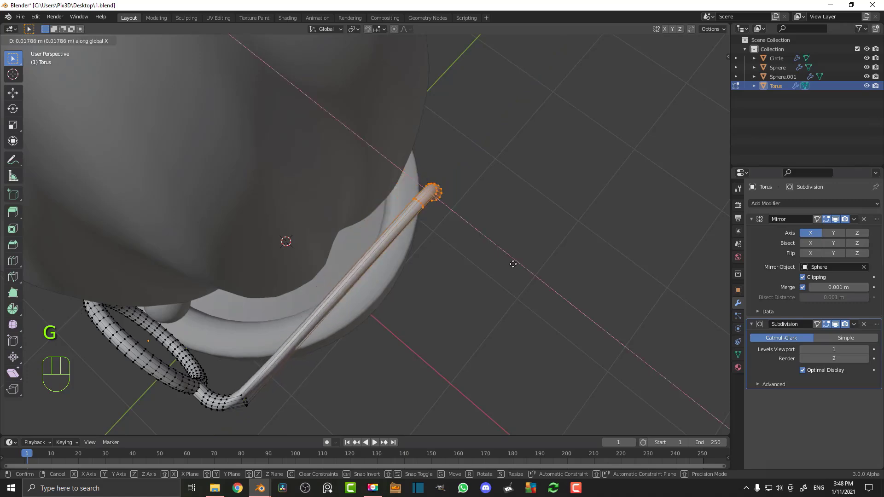
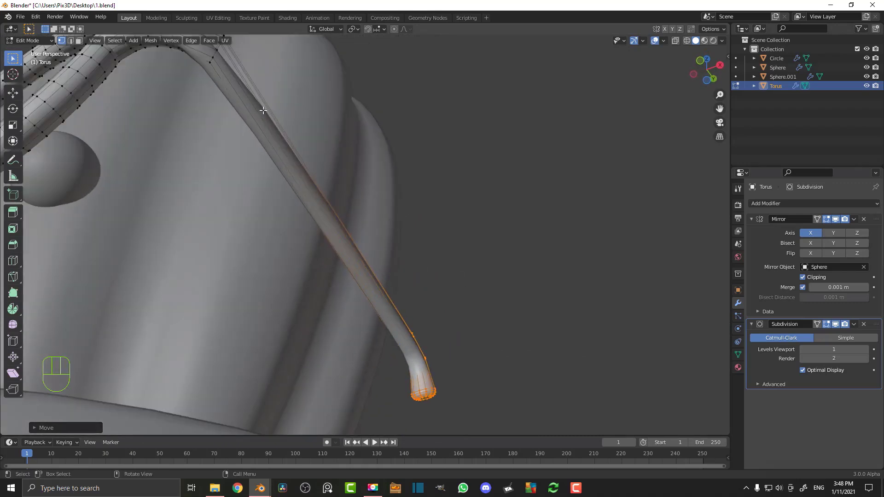
{"action": "key", "text": "ctrl+r"}
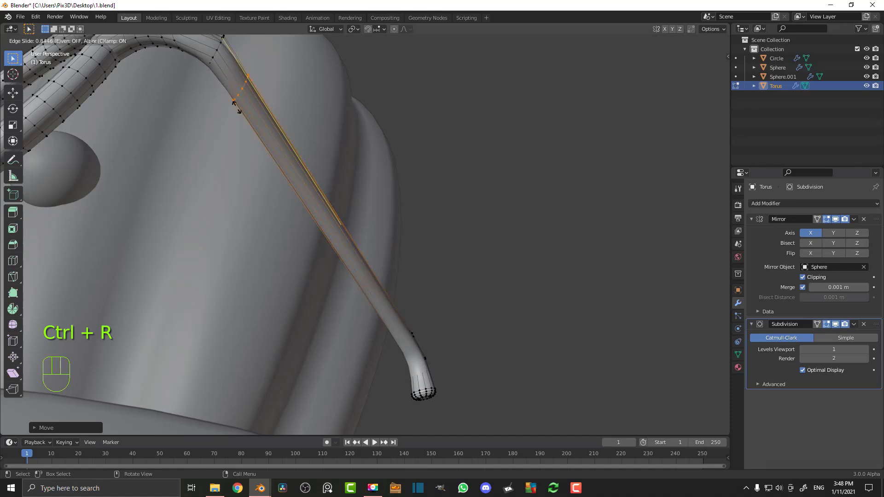
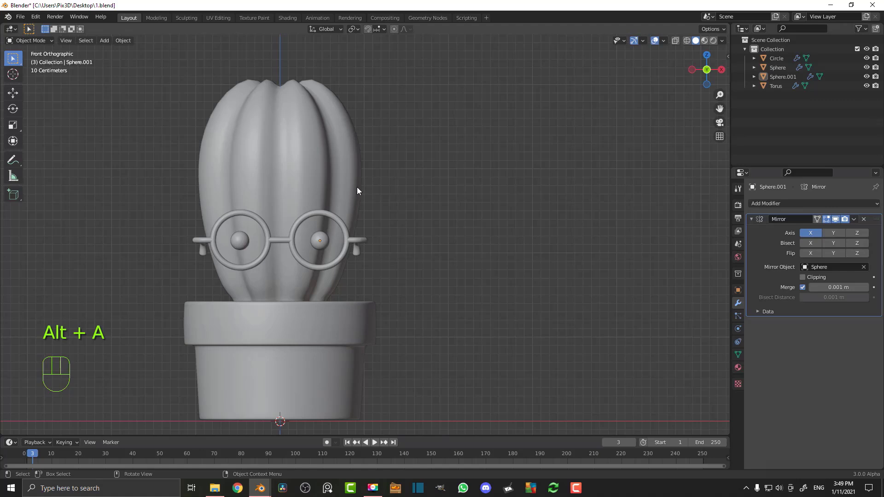
{"action": "left_click_drag", "start_coordinate": [367, 239], "coordinate": [426, 216]}
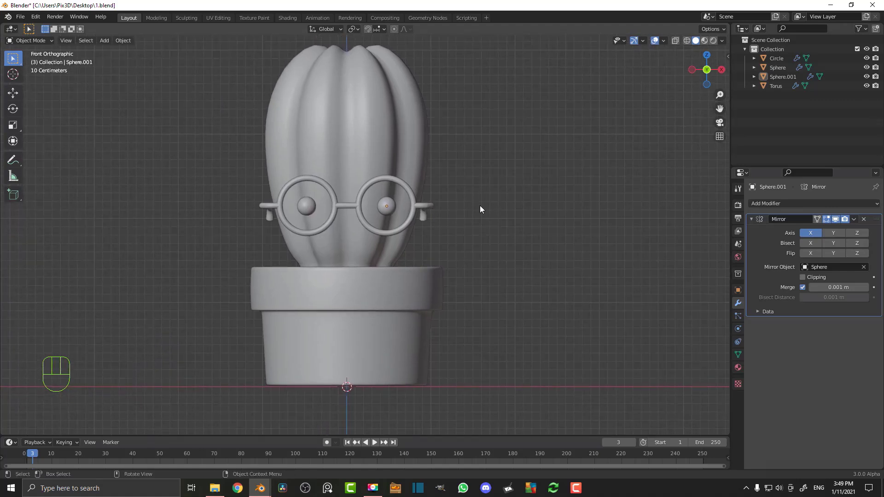
{"action": "left_click_drag", "start_coordinate": [475, 214], "coordinate": [412, 252]}
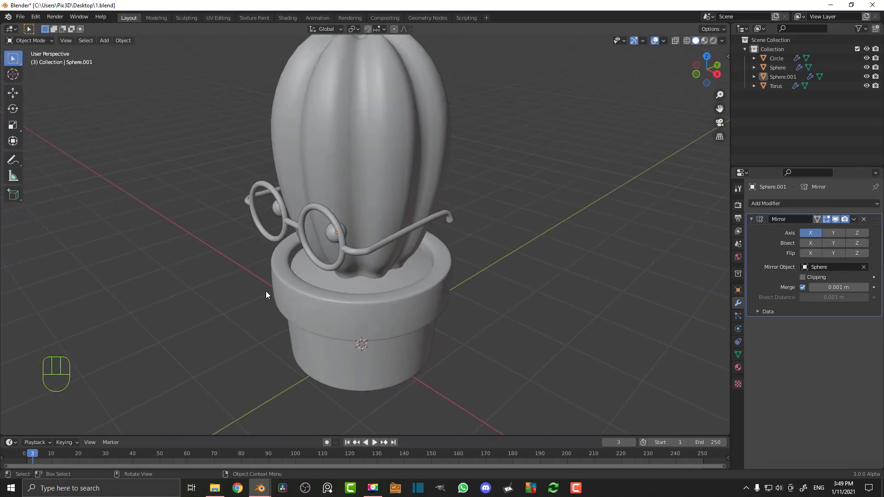
{"action": "left_click_drag", "start_coordinate": [267, 295], "coordinate": [330, 274]}
{"action": "left_click_drag", "start_coordinate": [449, 197], "coordinate": [458, 279]}
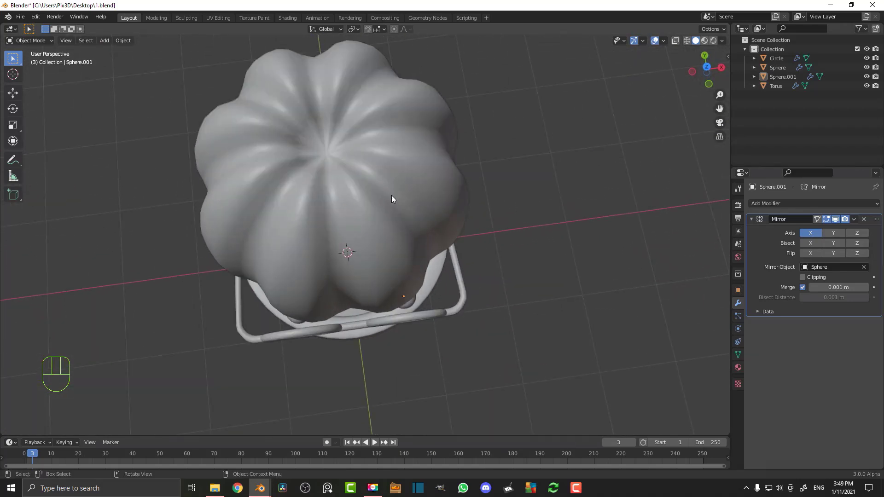
{"action": "left_click_drag", "start_coordinate": [416, 243], "coordinate": [410, 195]}
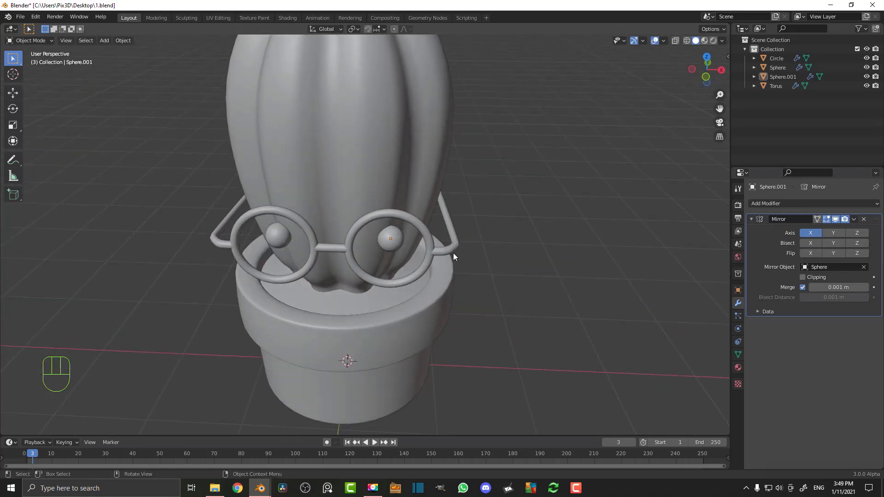